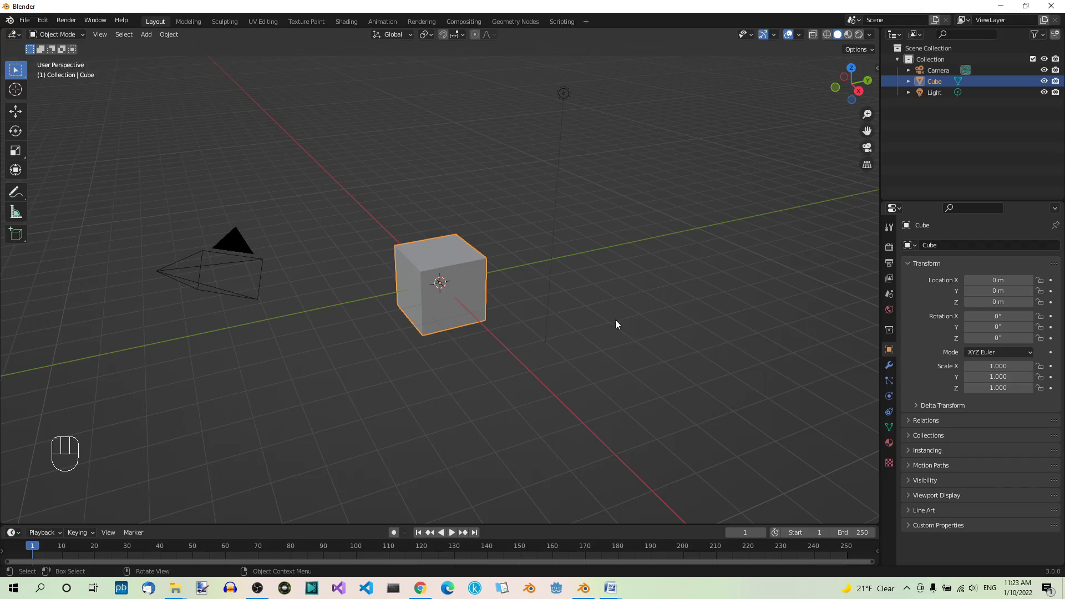
# - From front view, duplicate the cube and slide the copy about 7 m along X
pyautogui.press('KP_1')
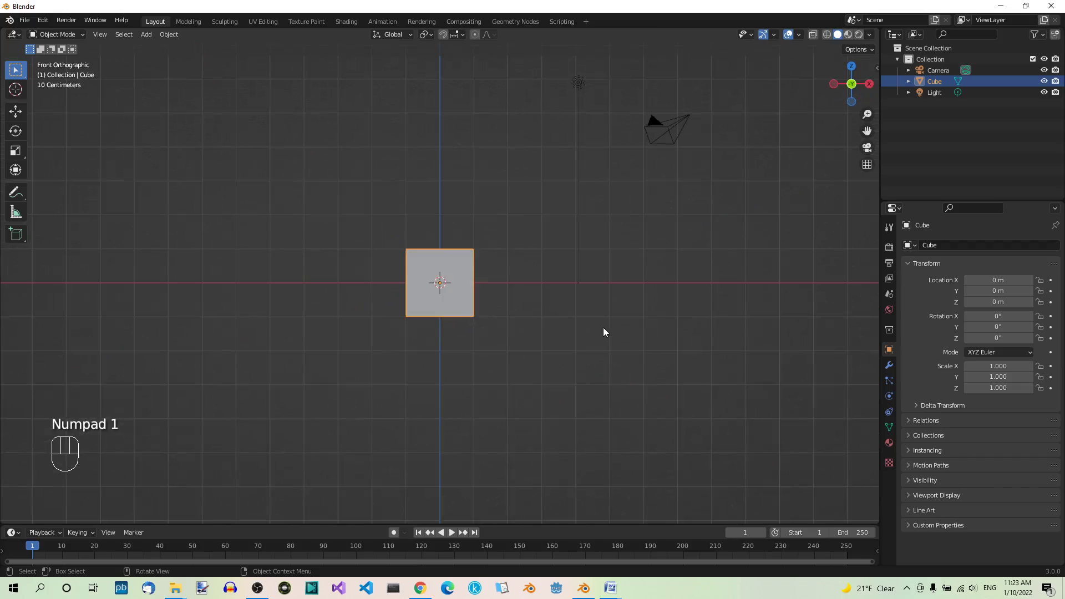
pyautogui.click(449, 263)
pyautogui.press('shift+d')
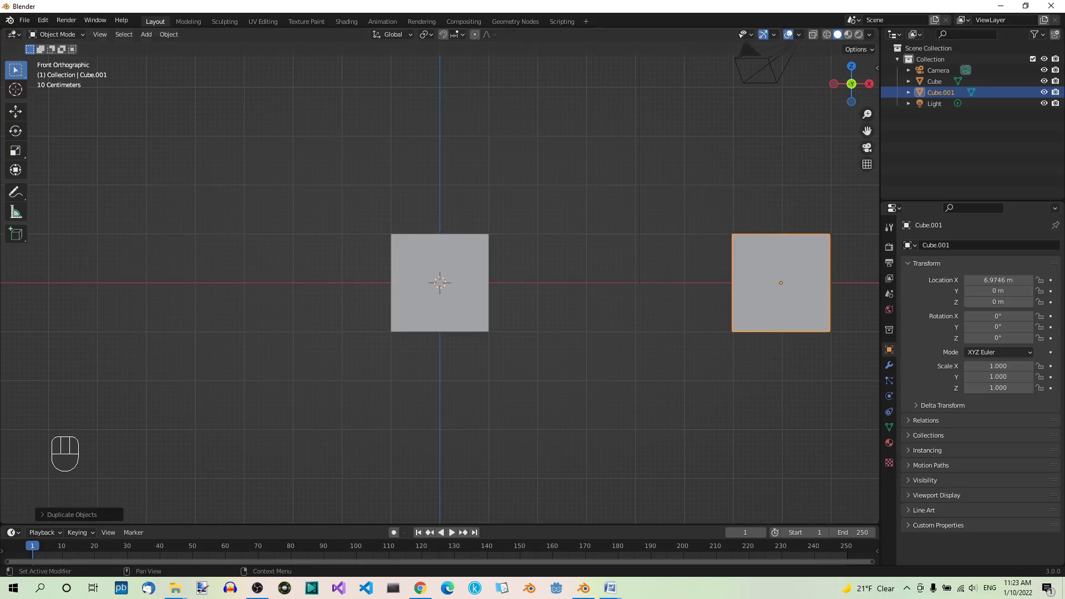
# - In Edit Mode on Cube.001, invert the selection and delete geometry, leaving one vertical edge
pyautogui.press('Tab')
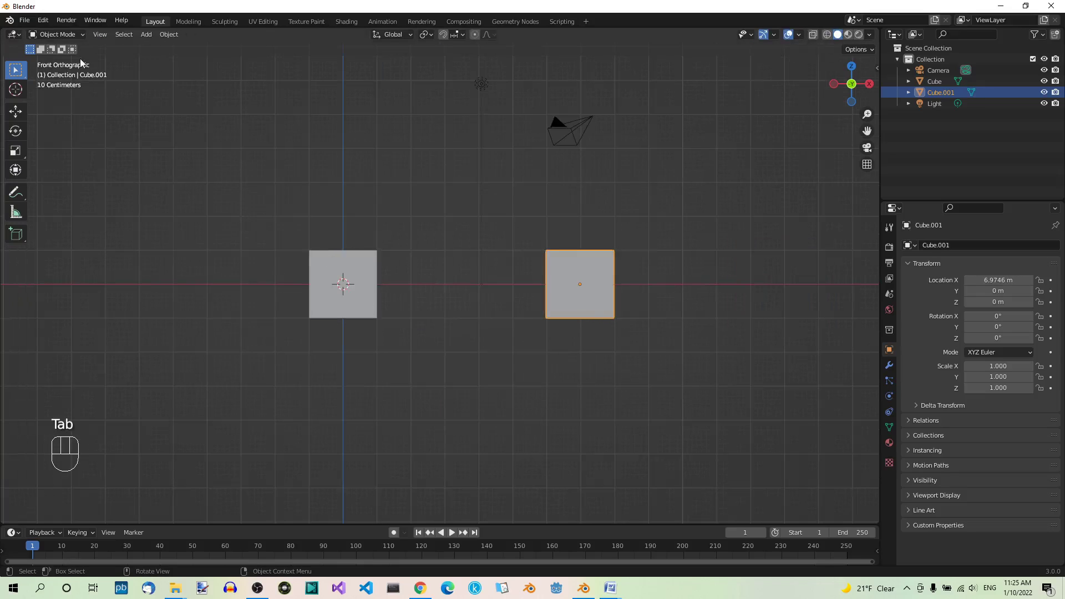
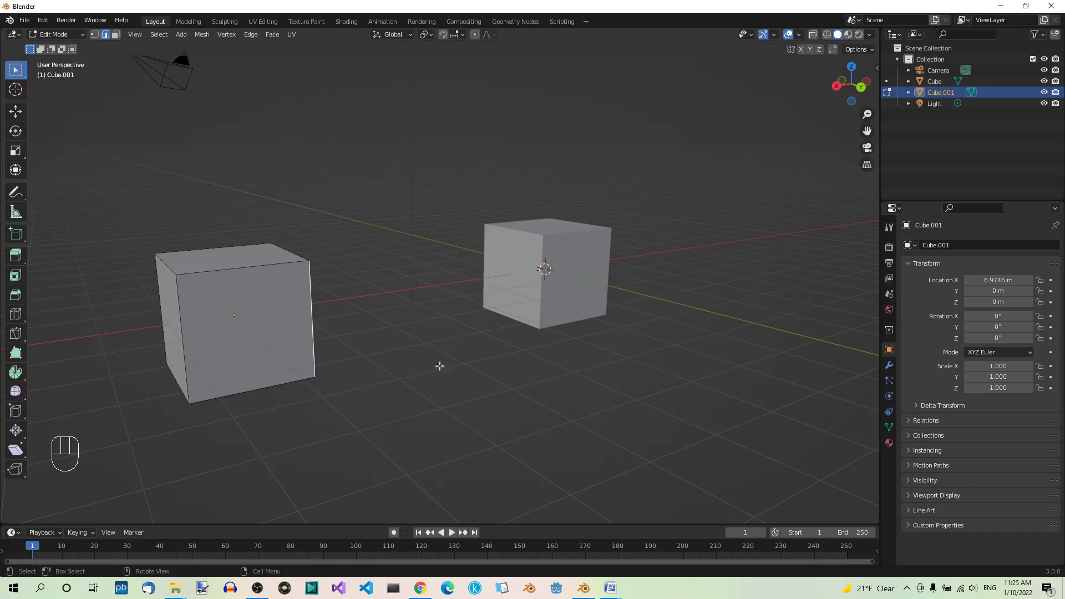
pyautogui.press('ctrl+i')
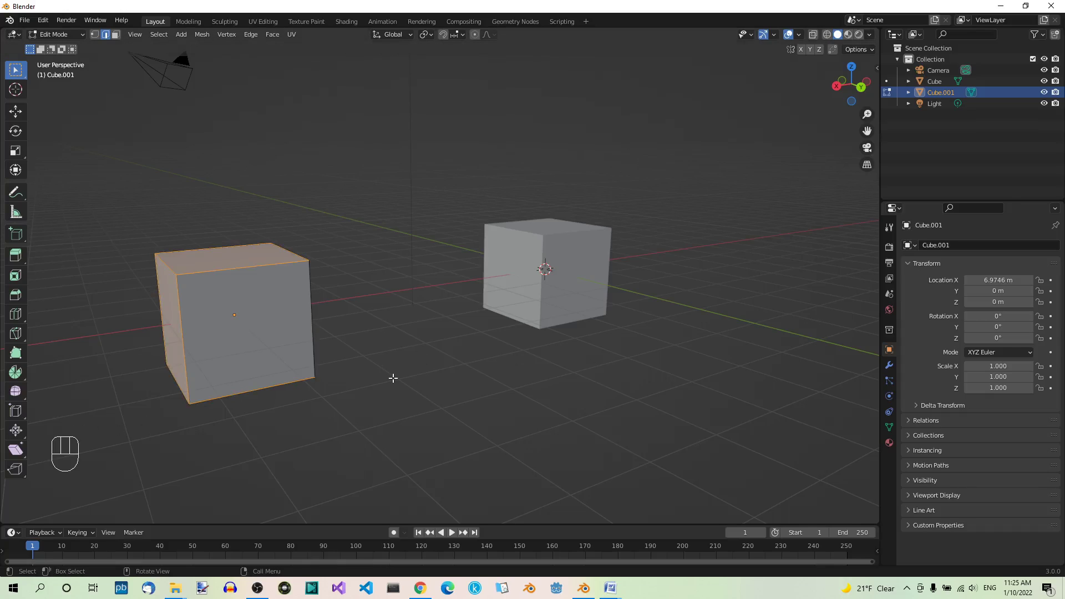
pyautogui.press('x')
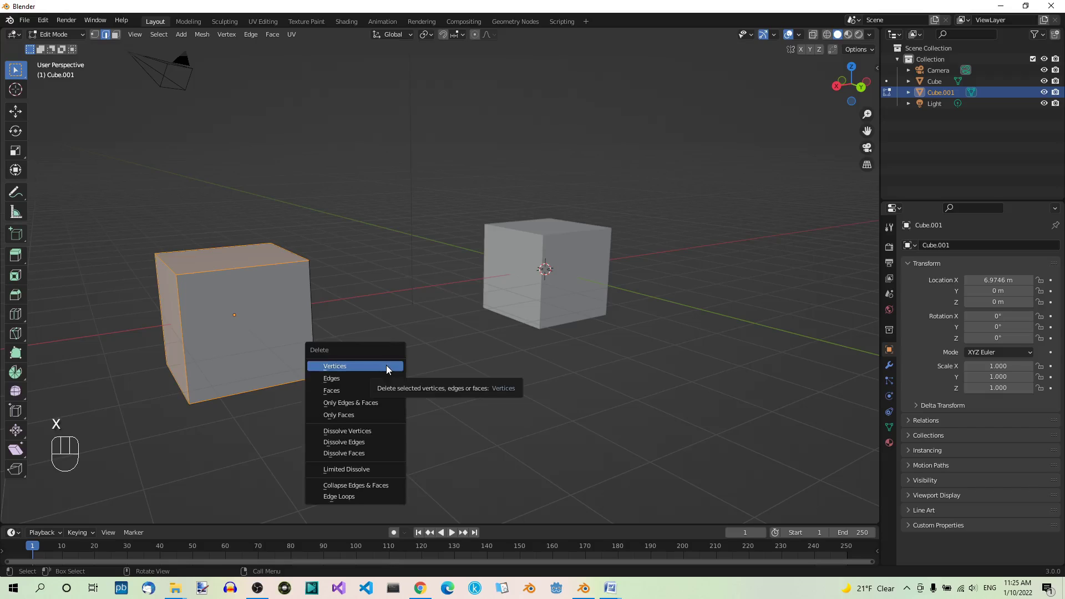
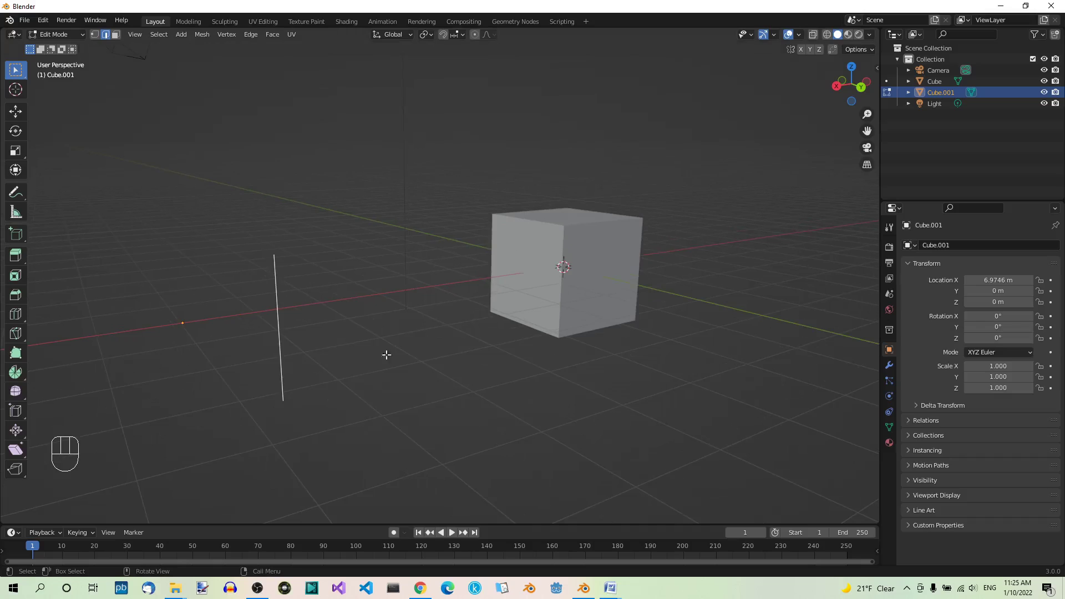
# - Return to Object Mode and set a new origin on the single-edge Cube.001
pyautogui.press('Tab')
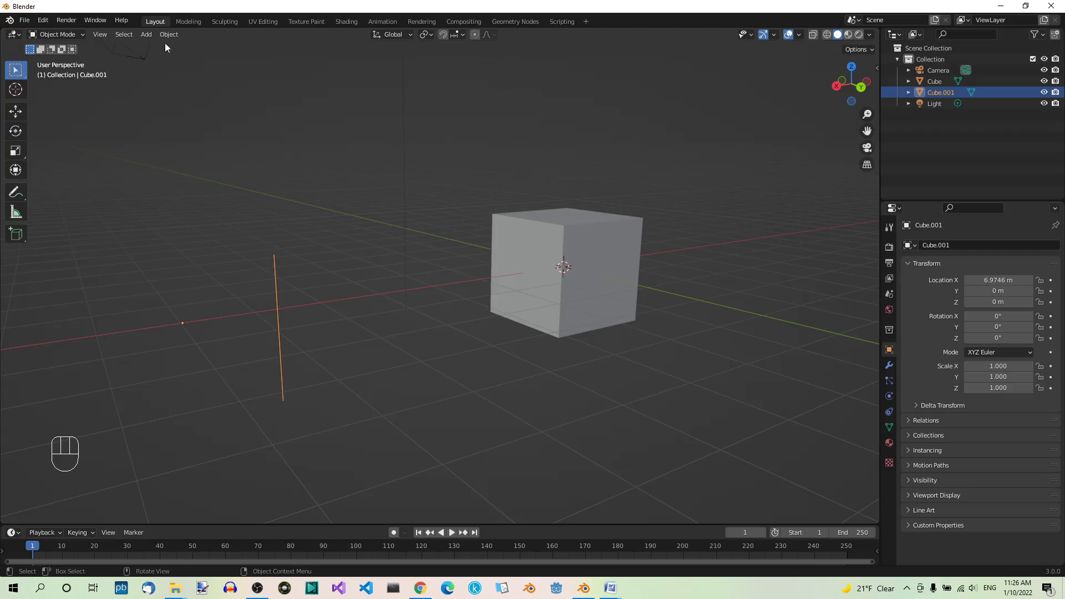
pyautogui.moveTo(175, 36); pyautogui.dragTo(297, 65)
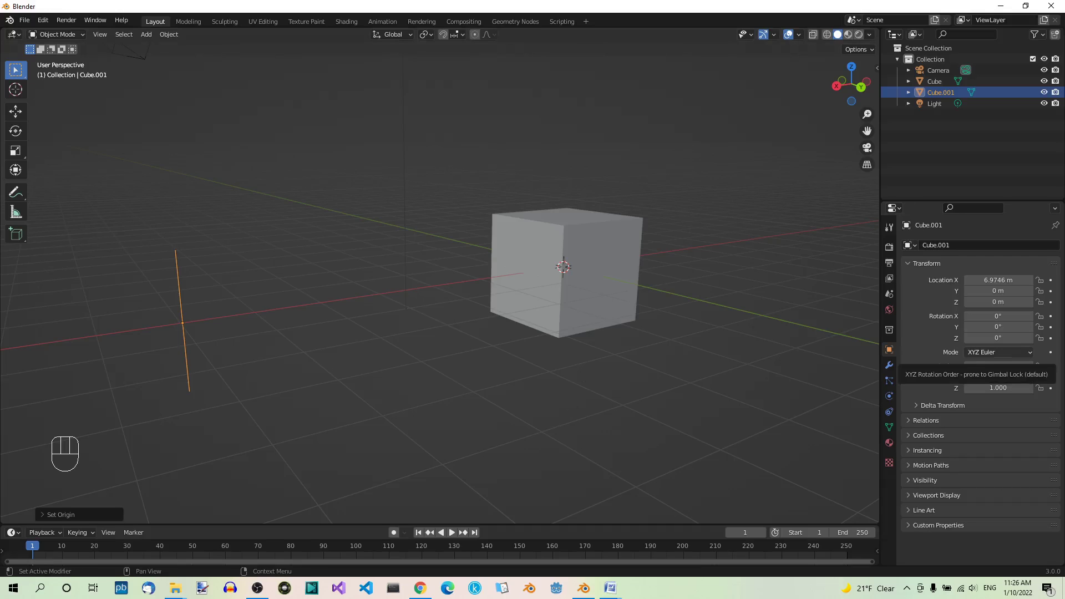
# - Add a Copy Scale constraint to Cube with Cube.001 as its target
pyautogui.click(624, 247)
pyautogui.click(890, 414)
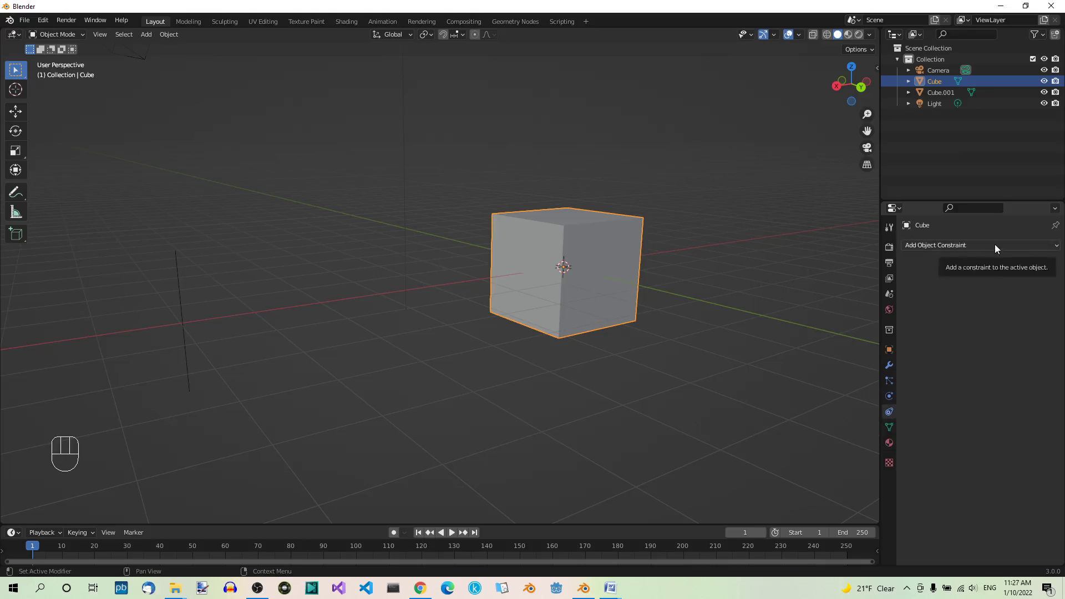
pyautogui.moveTo(996, 248); pyautogui.dragTo(892, 305)
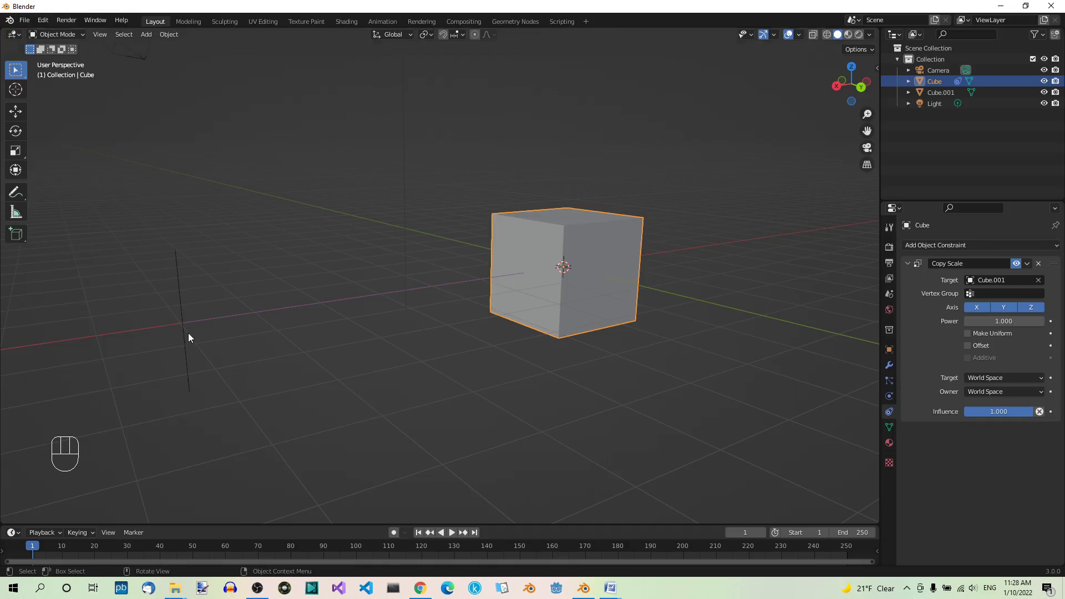
pyautogui.click(189, 337)
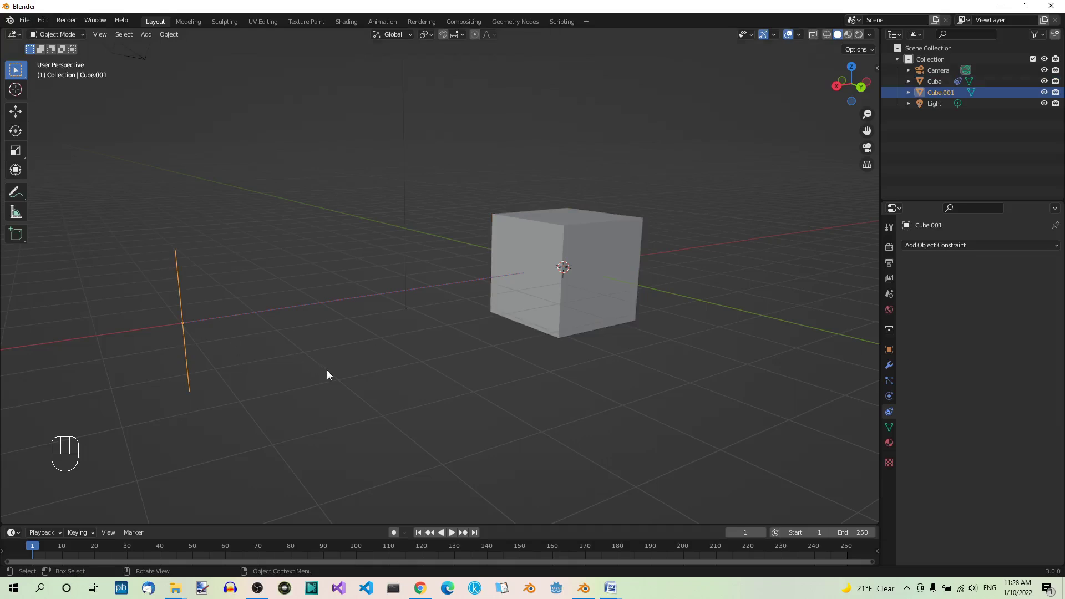
pyautogui.press('s')
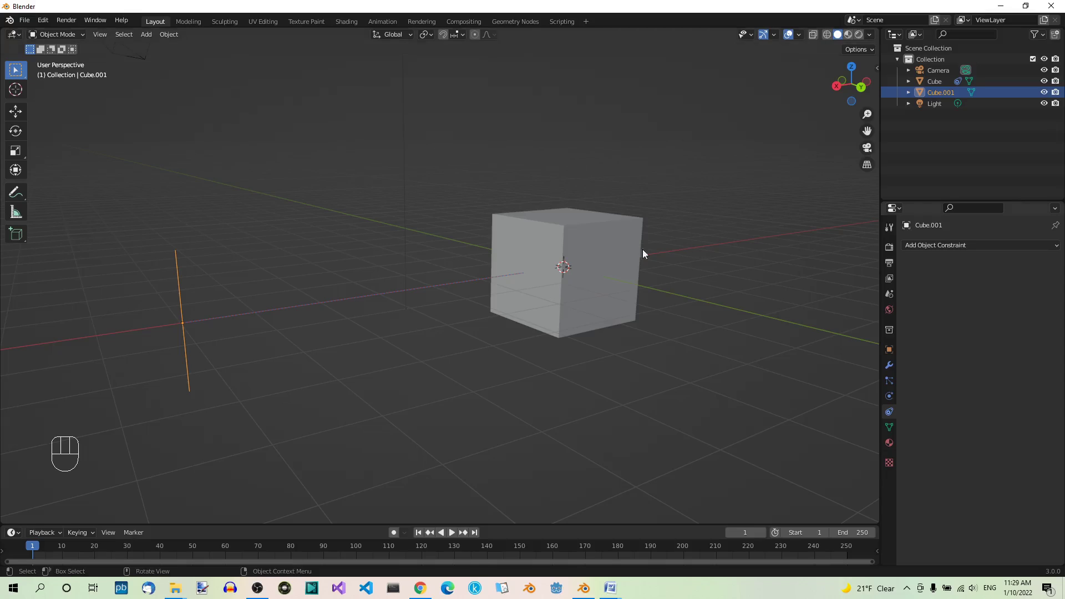
# - Limit the cube's Copy Scale constraint to the Z axis, with X and Y disabled
pyautogui.click(632, 251)
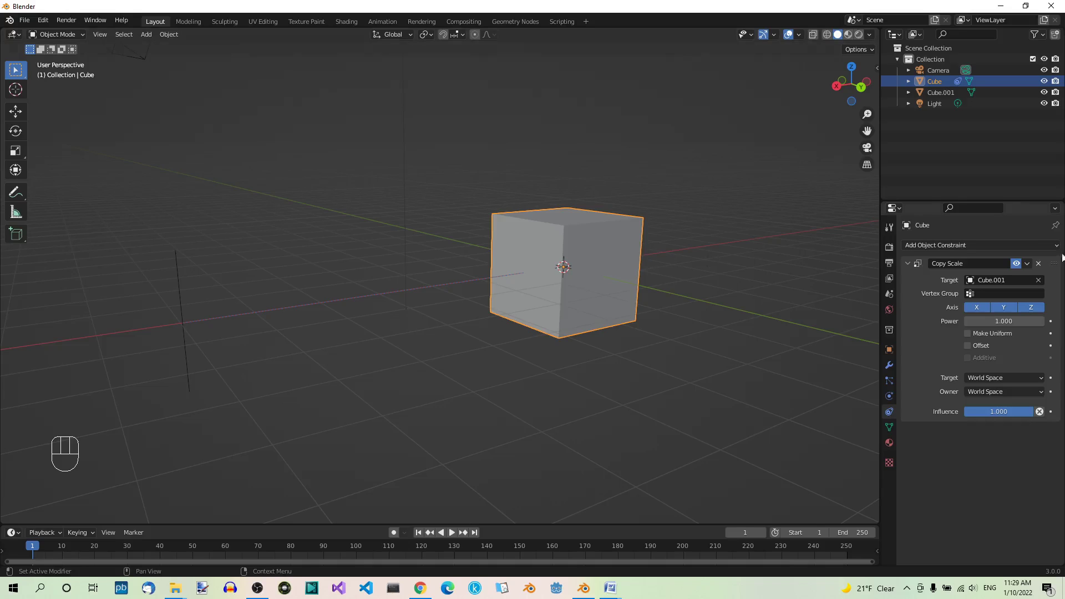
pyautogui.click(1034, 312)
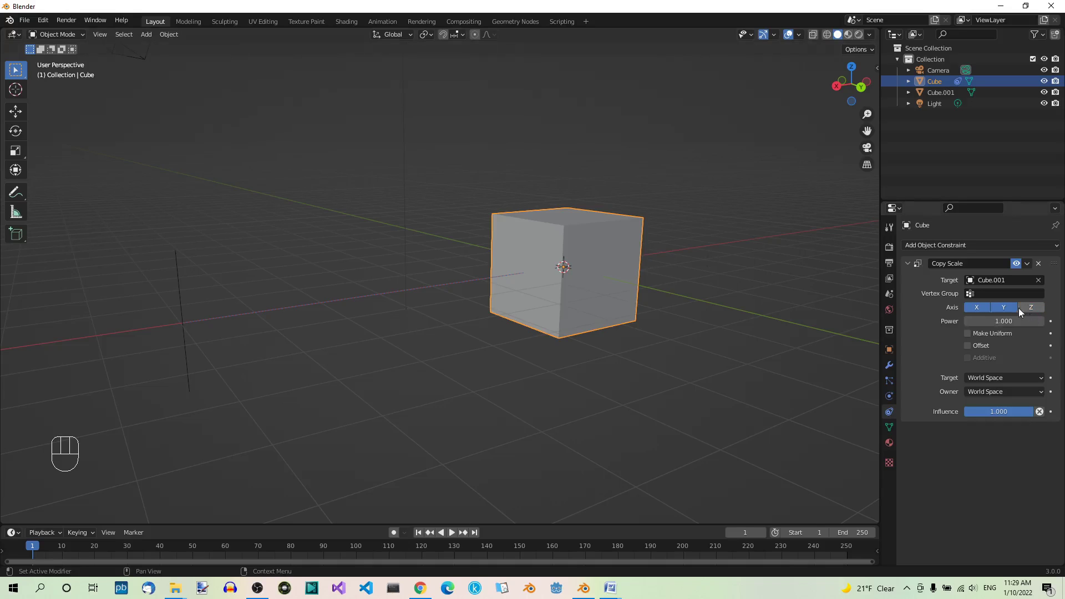
pyautogui.click(1012, 311)
pyautogui.moveTo(975, 309); pyautogui.dragTo(977, 310)
pyautogui.click(1036, 311)
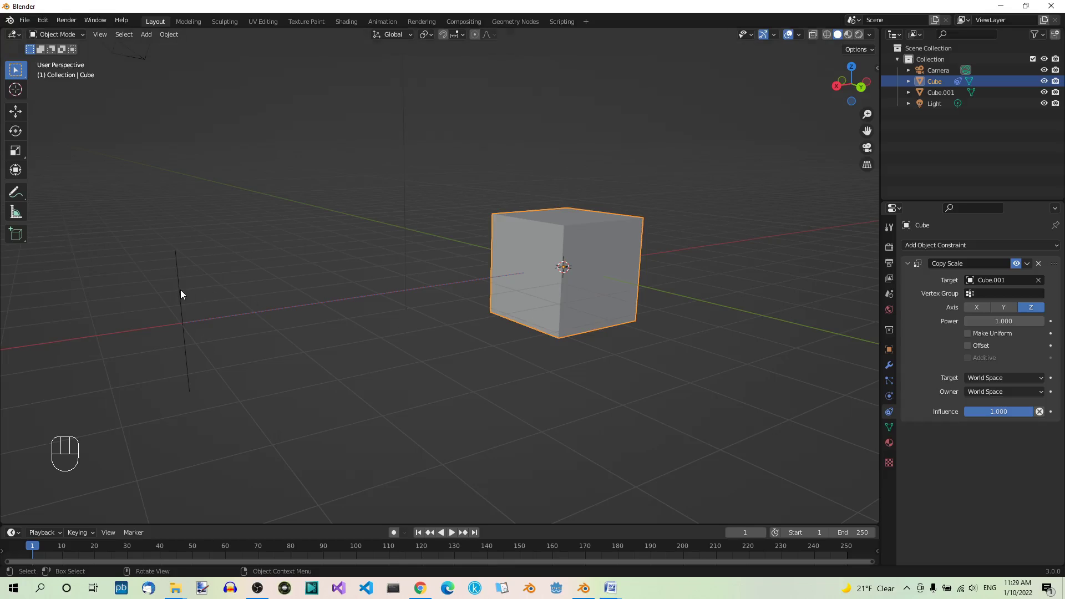
# - Select the edge object Cube.001 and resize it to test the Z-only constraint
pyautogui.click(182, 294)
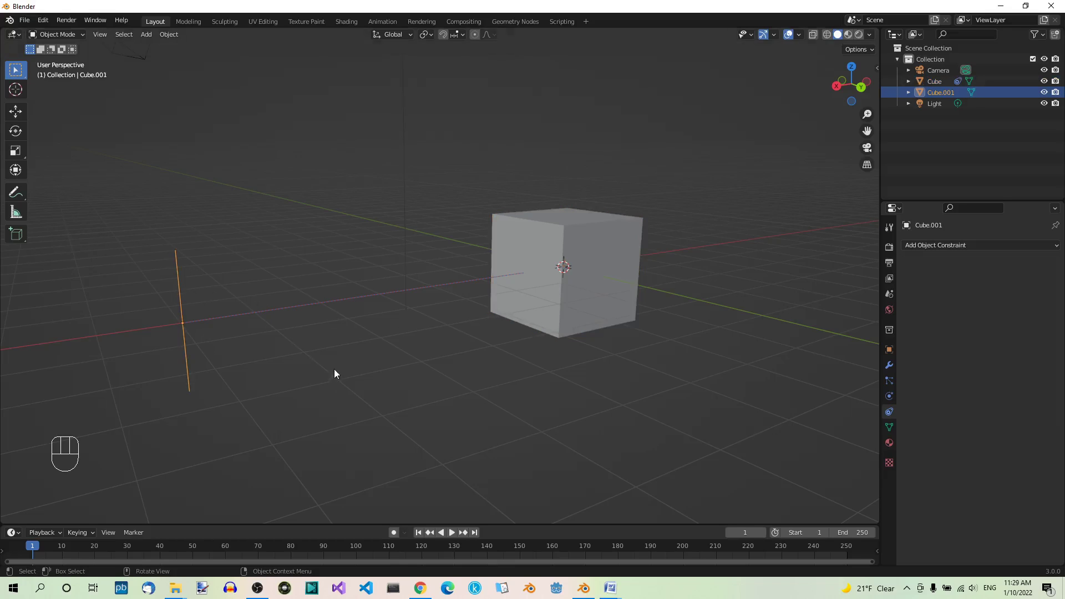
pyautogui.press('s')
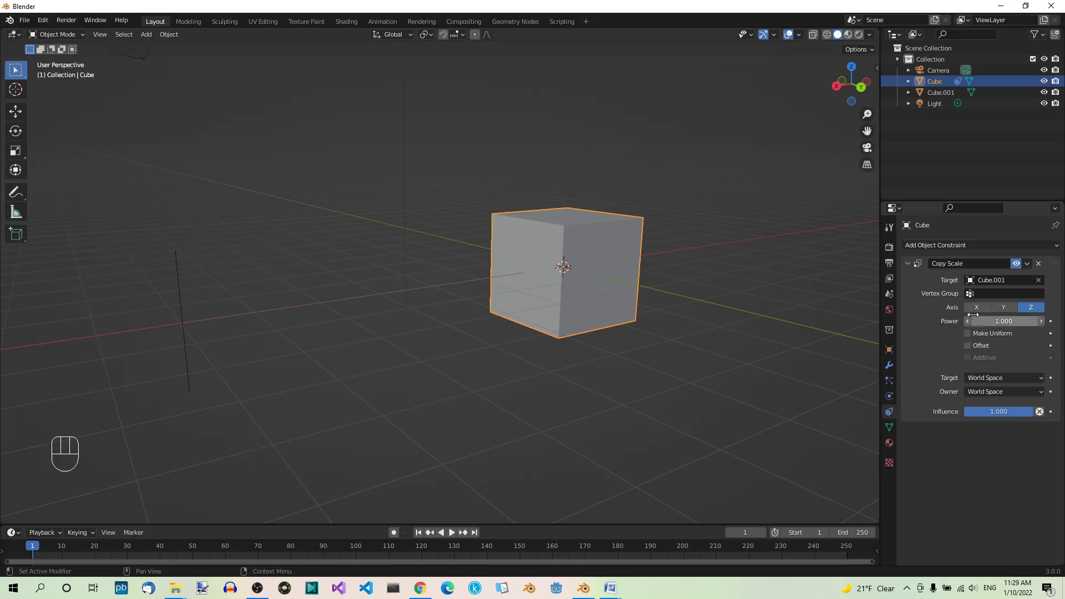
# - Switch the Copy Scale constraint to X and Y axes only, with Z disabled
pyautogui.click(977, 312)
pyautogui.click(1006, 310)
pyautogui.click(1031, 311)
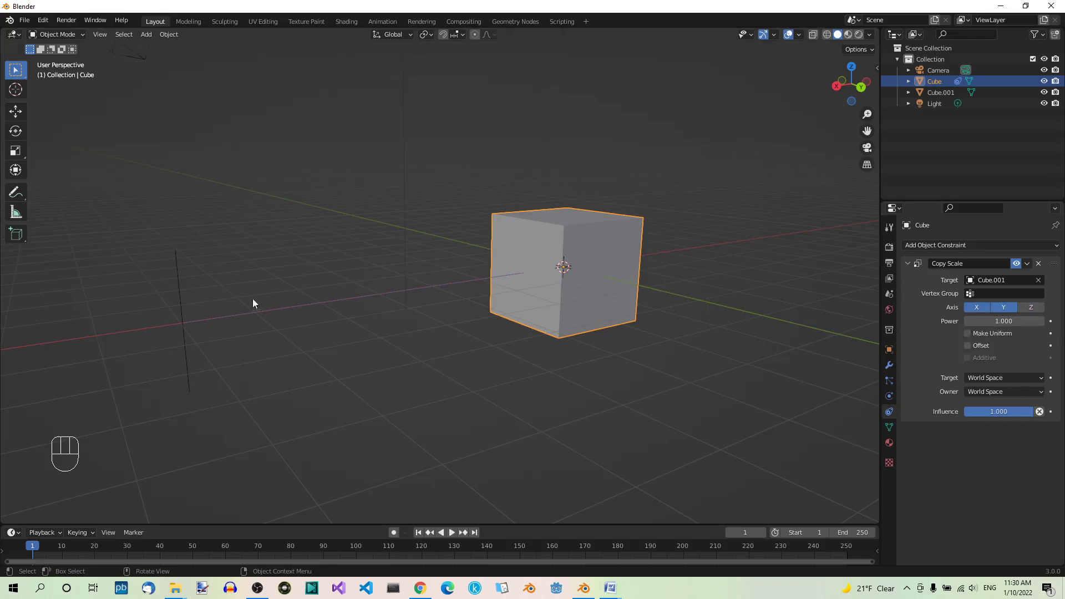
# - Resize Cube.001 to test the X/Y constraint, then undo the resize
pyautogui.click(184, 297)
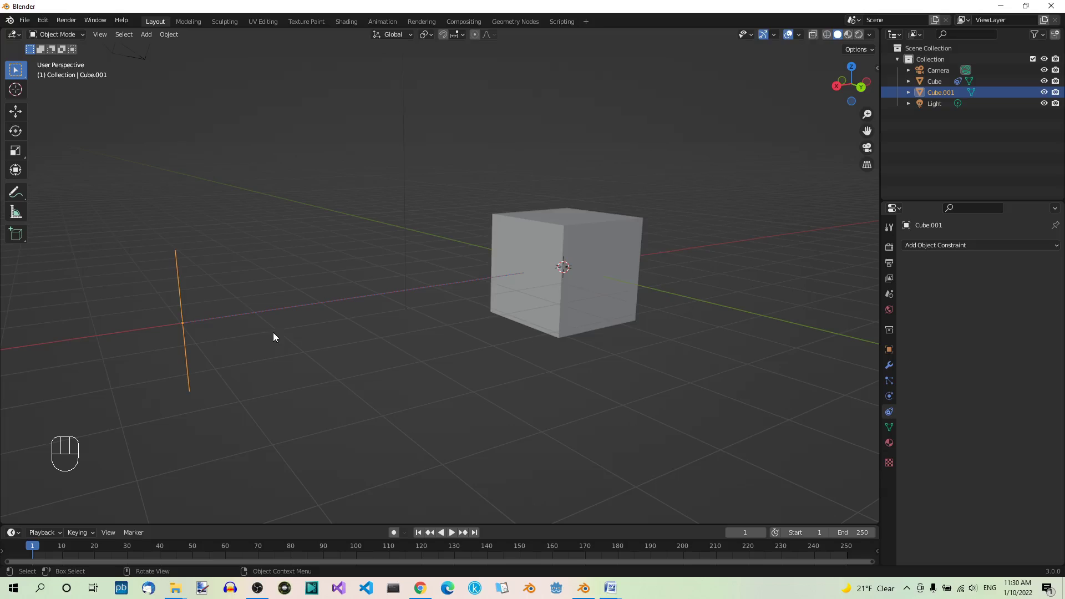
pyautogui.press('s')
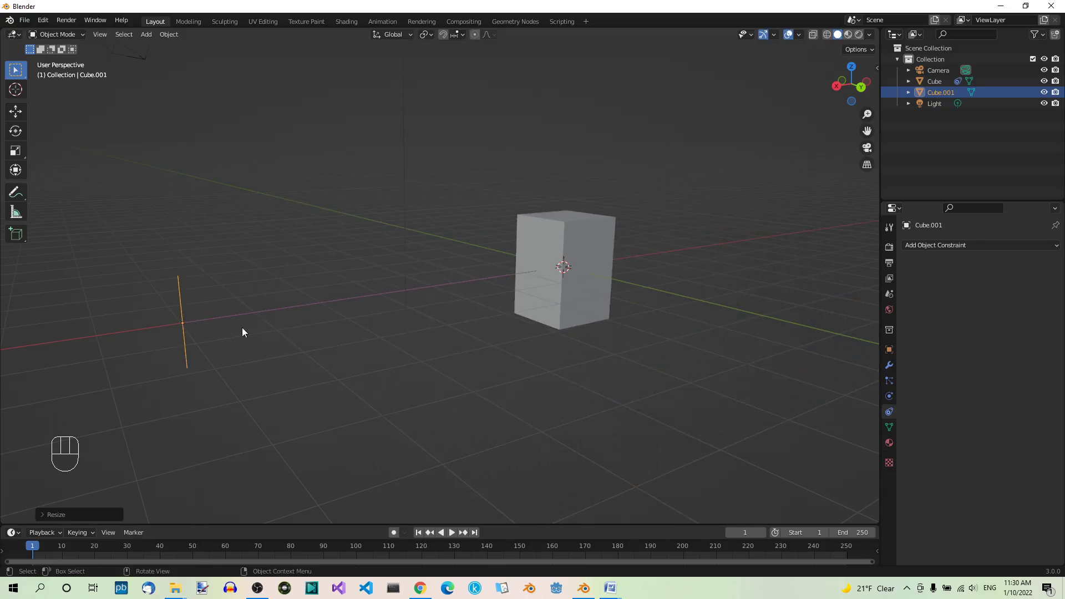
pyautogui.press('ctrl+z')
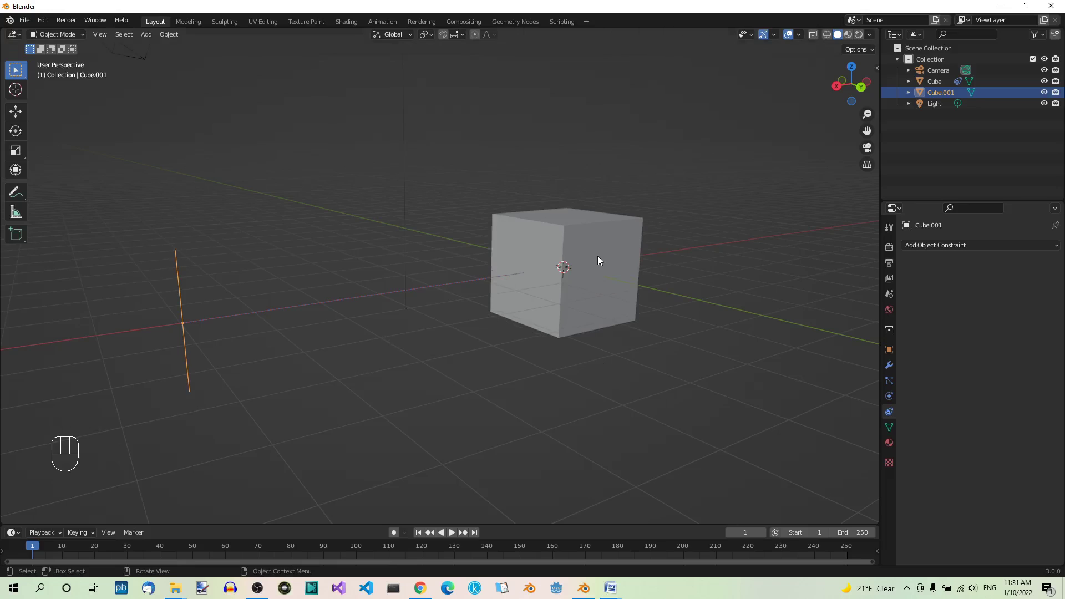
# - Enable Z again so Copy Scale copies the target's X, Y and Z scale
pyautogui.click(602, 255)
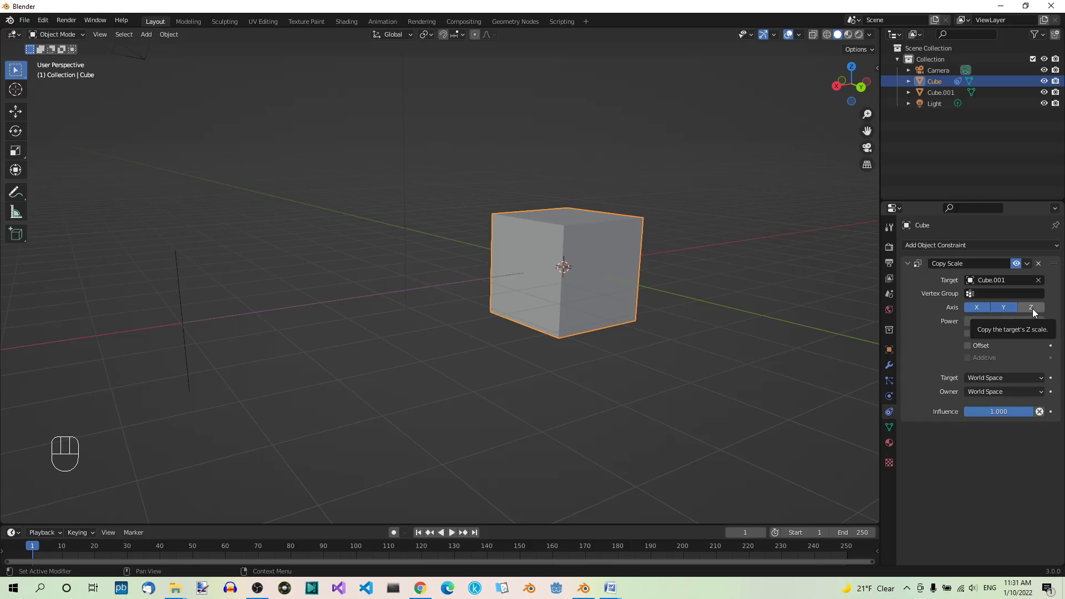
pyautogui.click(1035, 312)
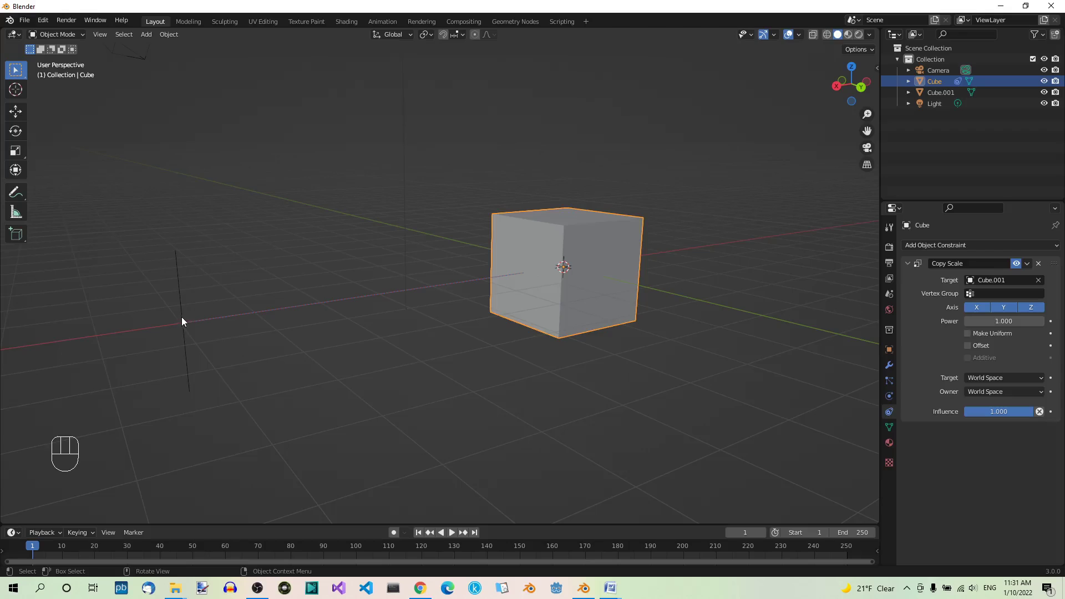
# - Scale Cube.001 to test the all-axis constraint, then undo it
pyautogui.click(186, 321)
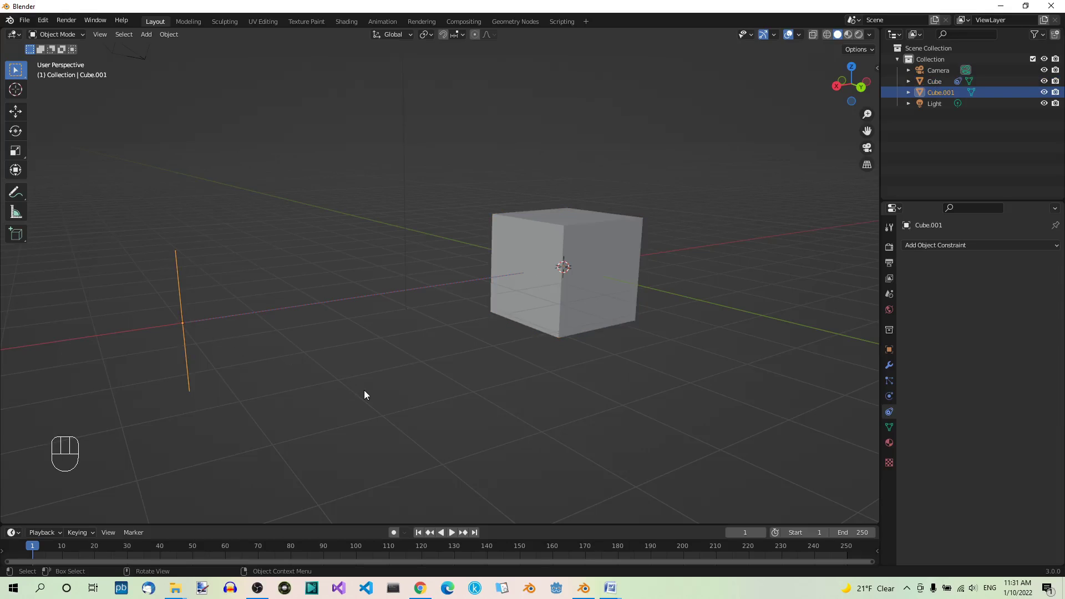
pyautogui.press('s')
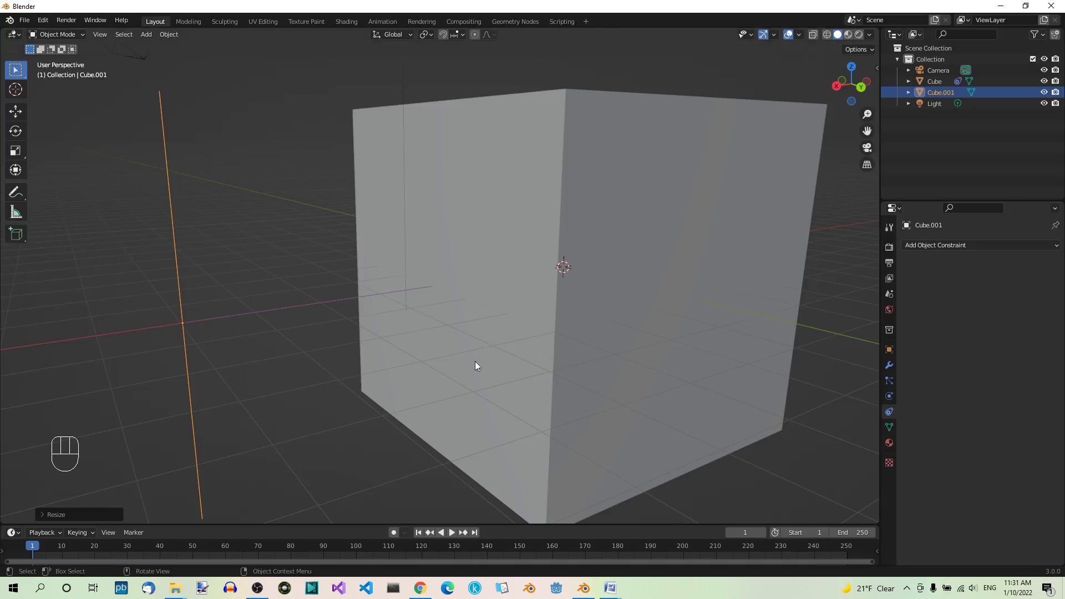
pyautogui.press('ctrl+z')
# - Turn on Make Uniform in the cube's Copy Scale, scale Cube.001 to test, then undo
pyautogui.click(626, 283)
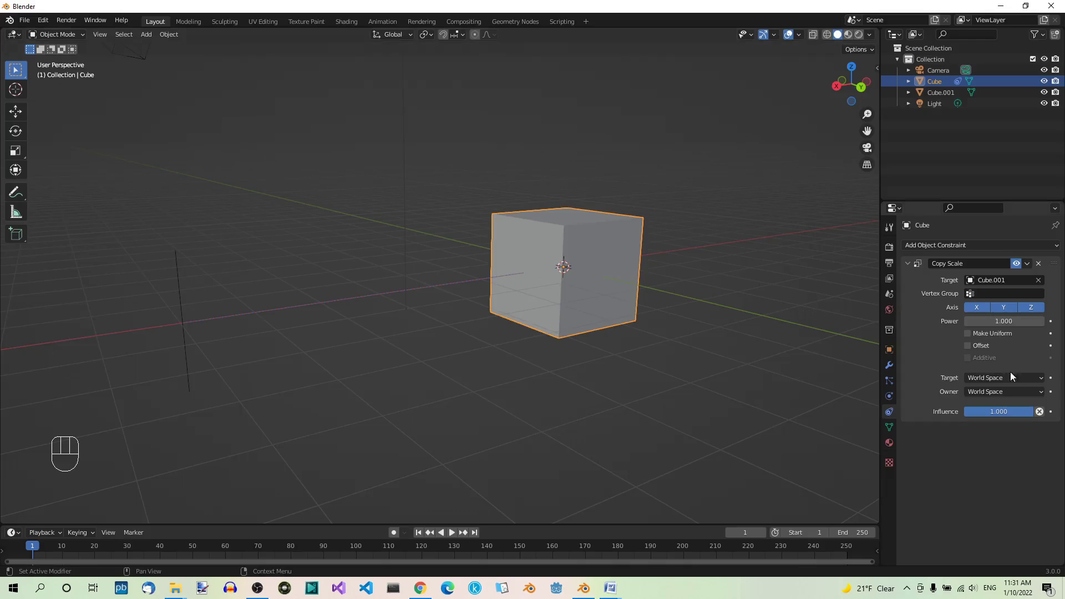
pyautogui.click(968, 336)
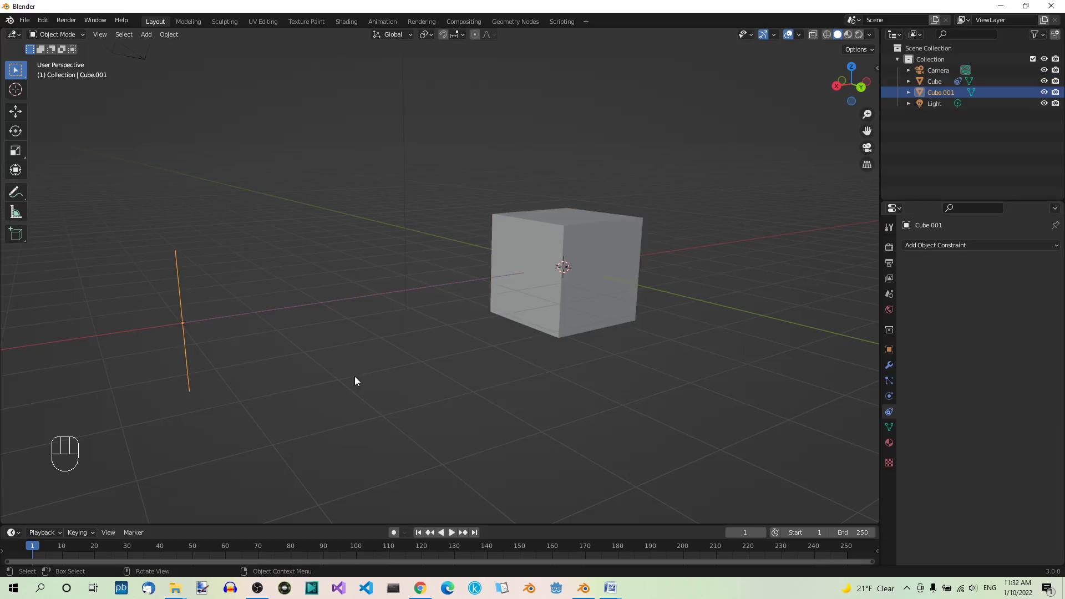
pyautogui.press('s')
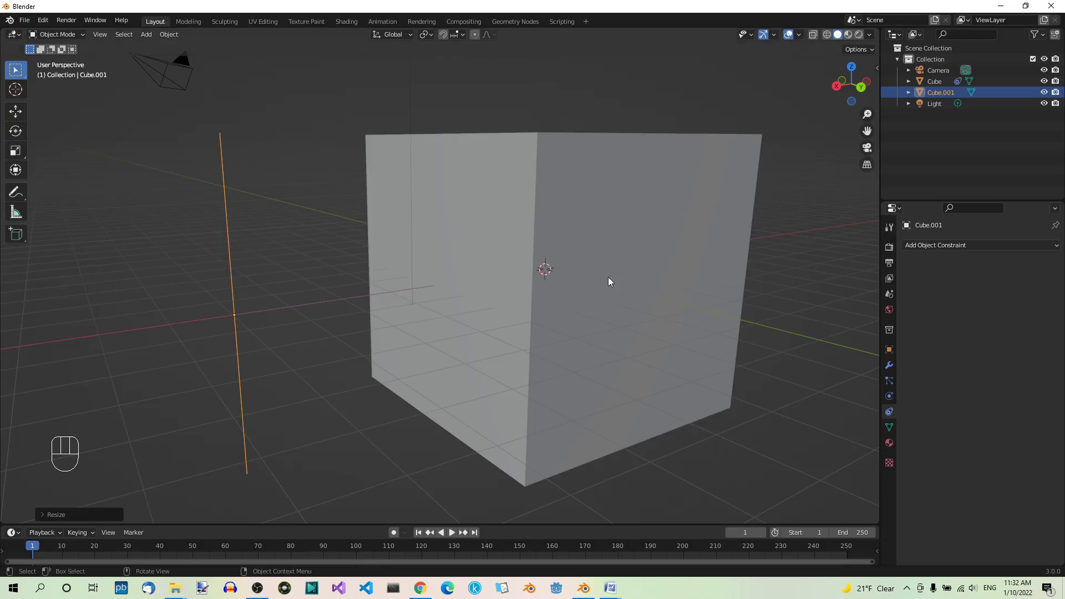
pyautogui.press('ctrl+z')
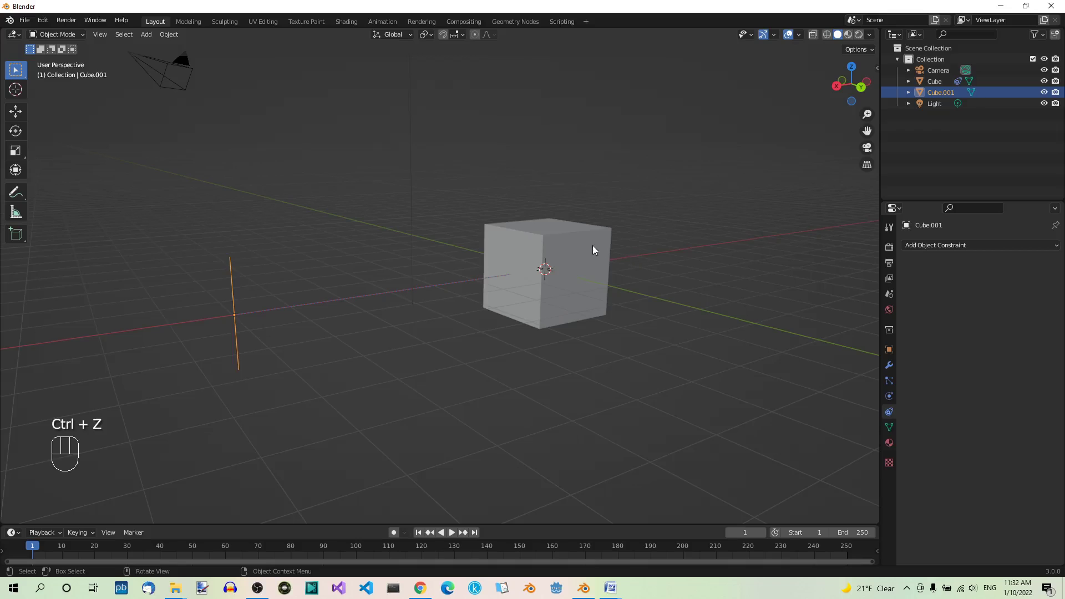
# - Restrict the uniform Copy Scale to the target's X axis only, Y and Z off
pyautogui.click(592, 246)
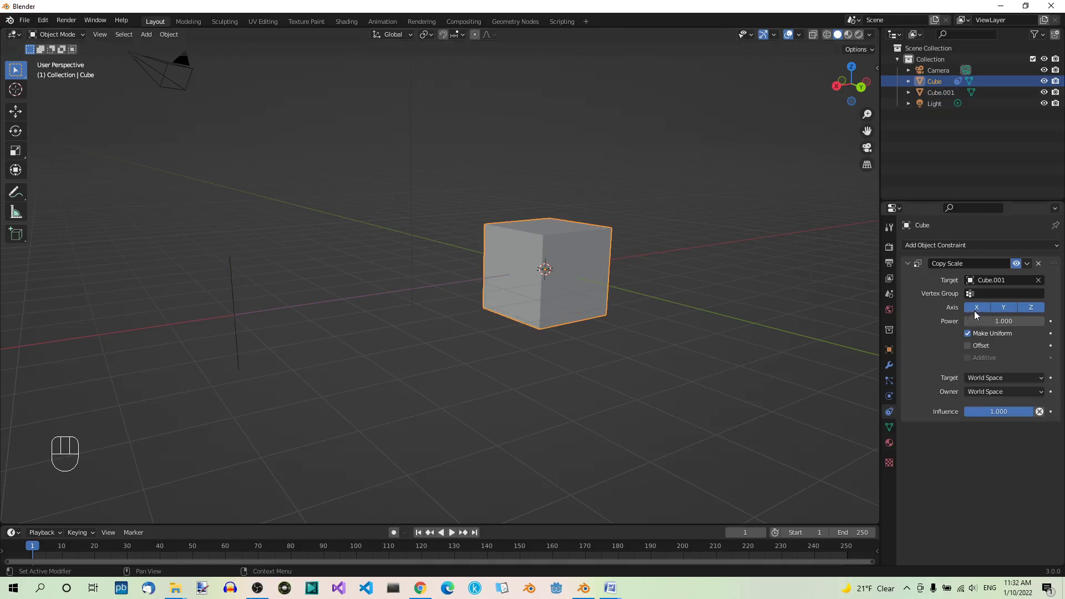
pyautogui.click(1003, 309)
pyautogui.click(1037, 309)
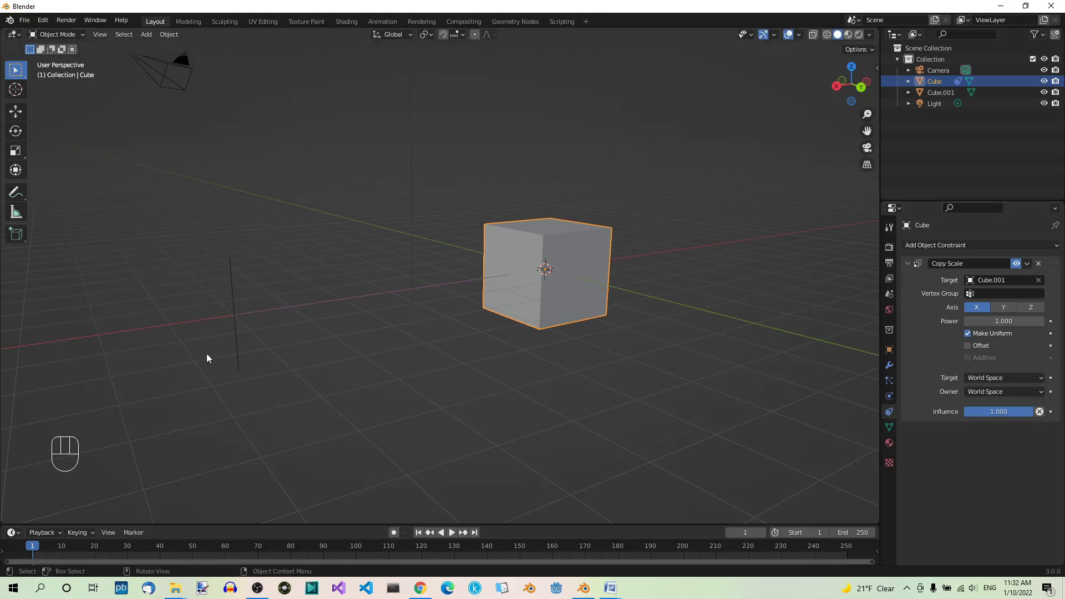
# - Scale Cube.001 to test the X-only uniform constraint, then undo it
pyautogui.click(239, 330)
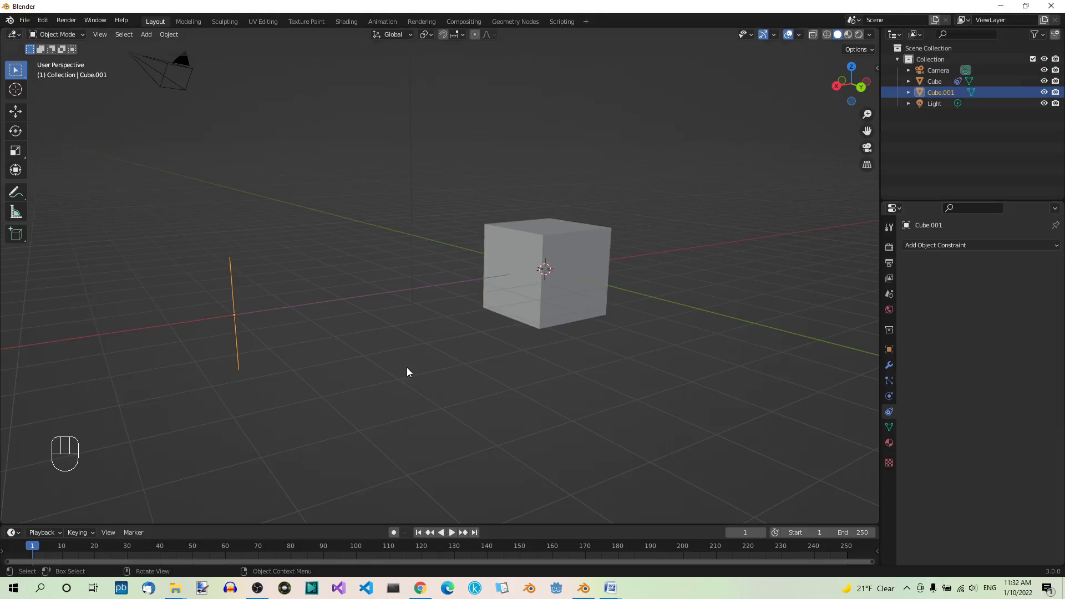
pyautogui.press('s')
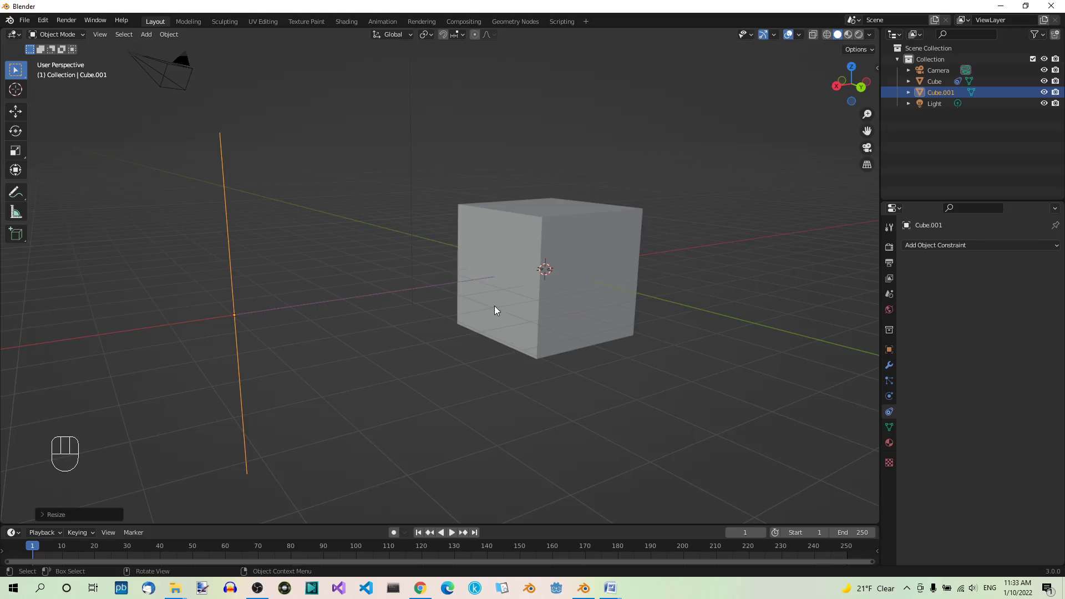
pyautogui.press('ctrl+z')
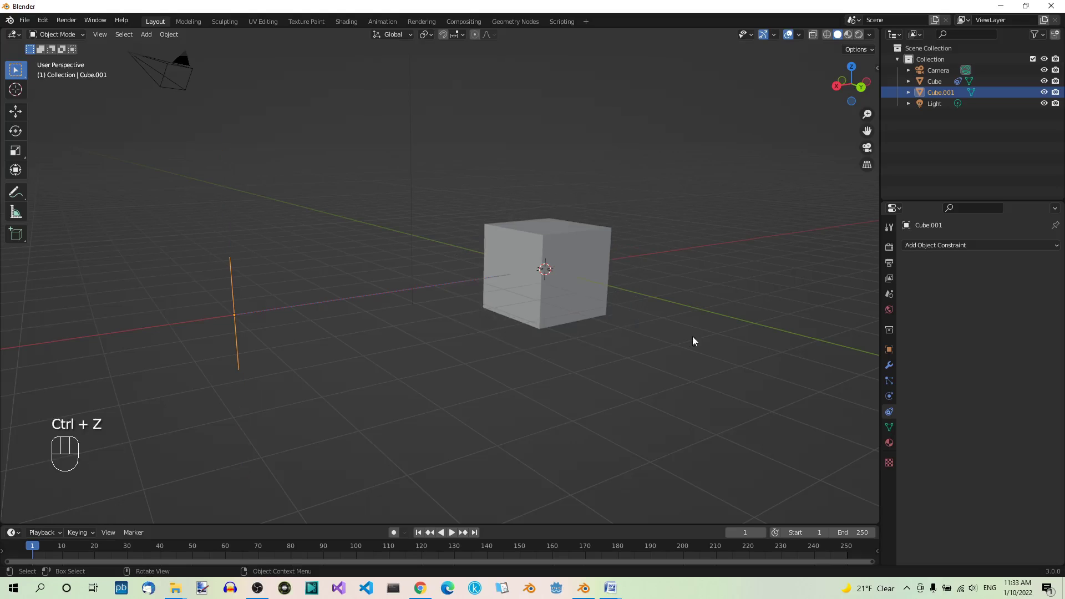
# - Add Y to the uniform Copy Scale axes and scale Cube.001 up to about 3 to test
pyautogui.click(595, 262)
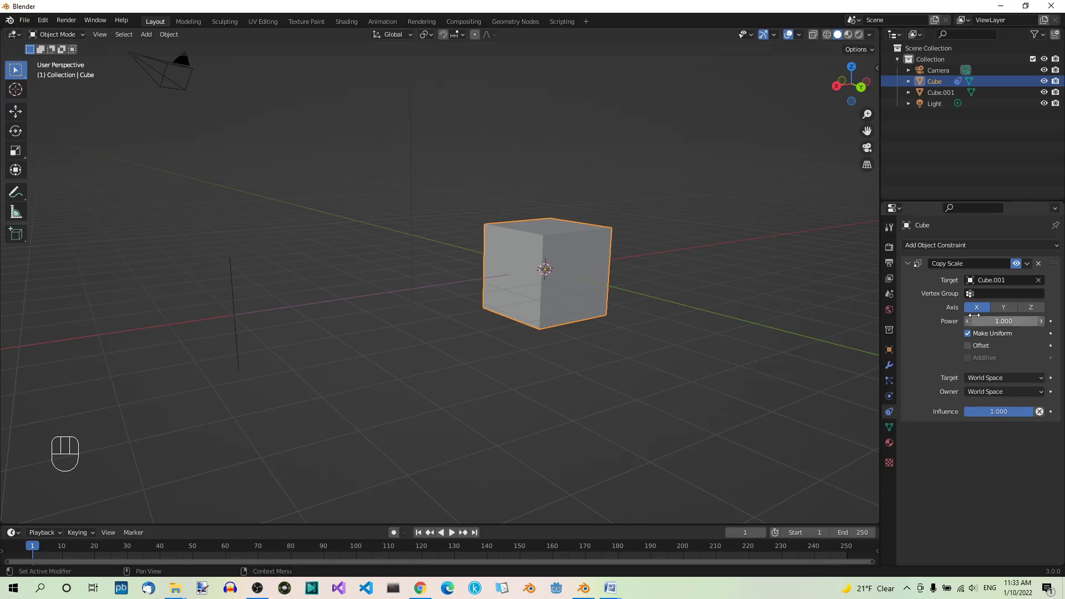
pyautogui.click(1005, 312)
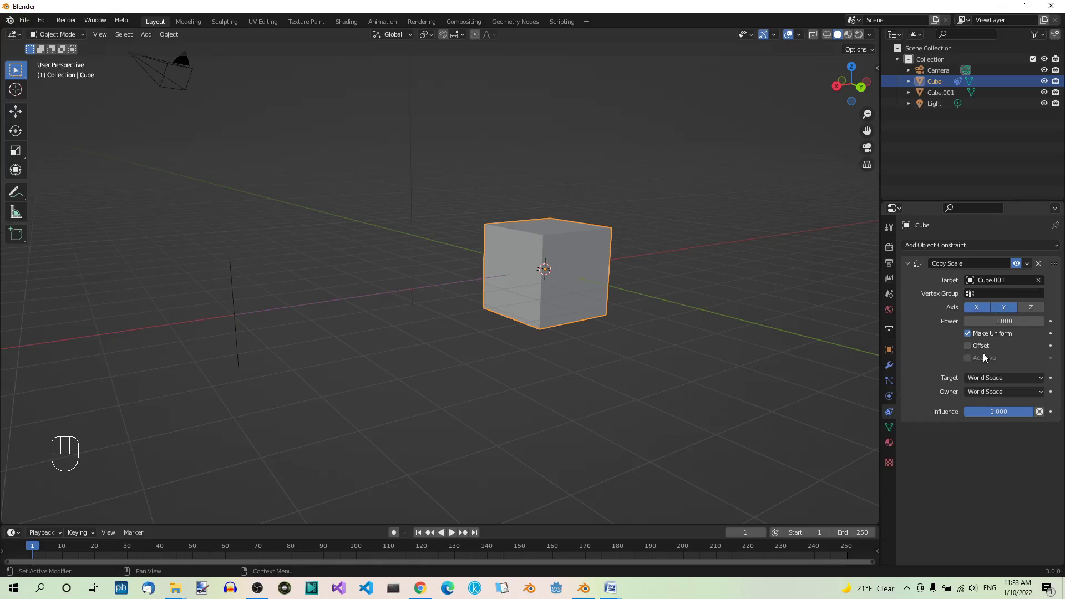
pyautogui.click(238, 298)
pyautogui.press('s')
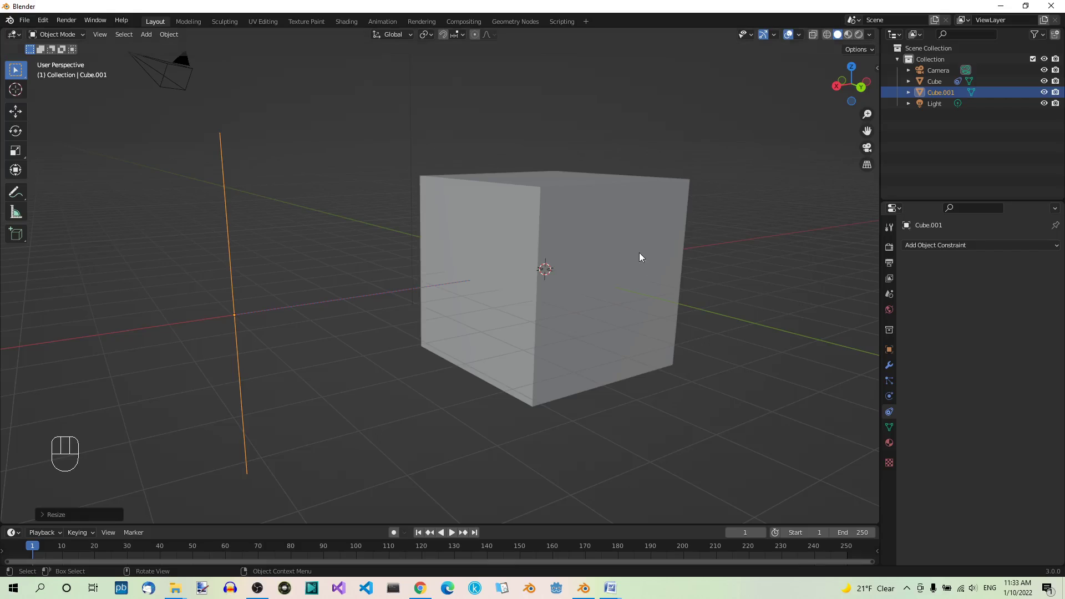
# - Undo the resize, enable the Z axis on Cube's Copy Scale and turn Make Uniform off
pyautogui.press('ctrl+z')
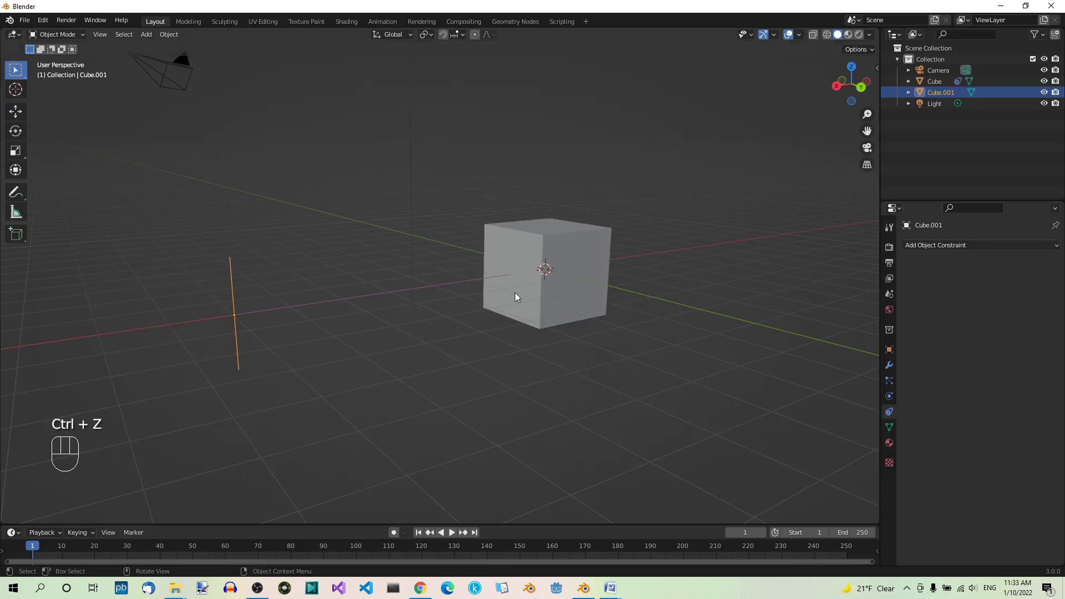
pyautogui.click(570, 293)
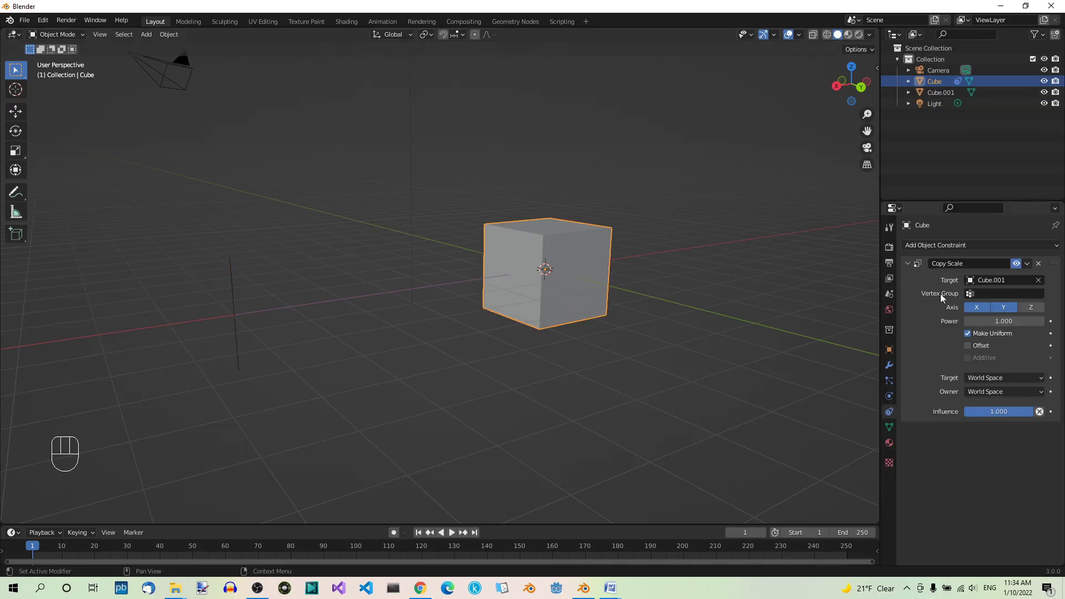
pyautogui.click(1038, 312)
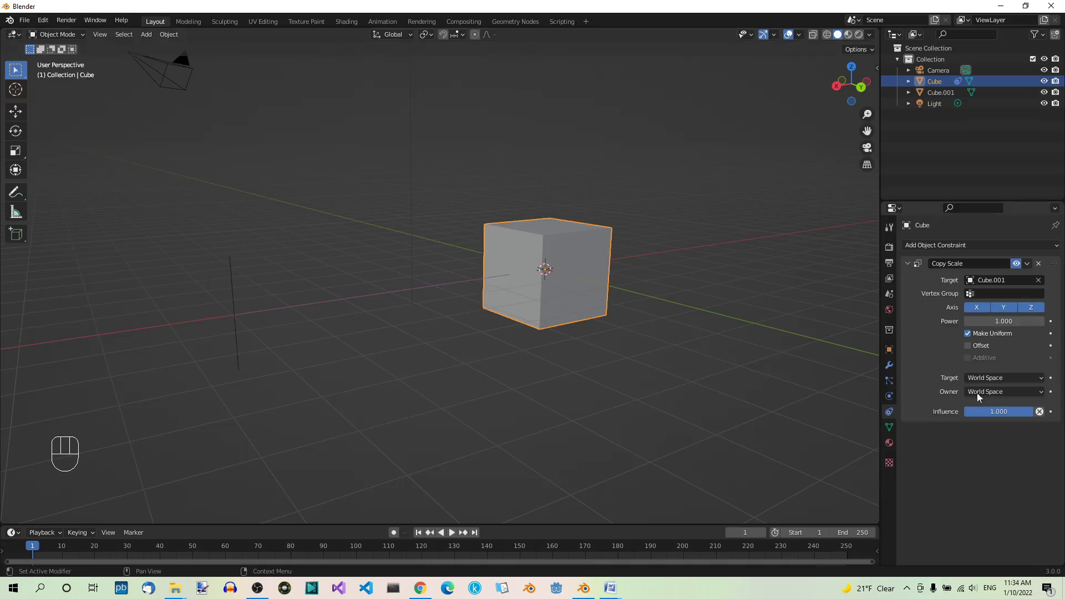
pyautogui.click(970, 338)
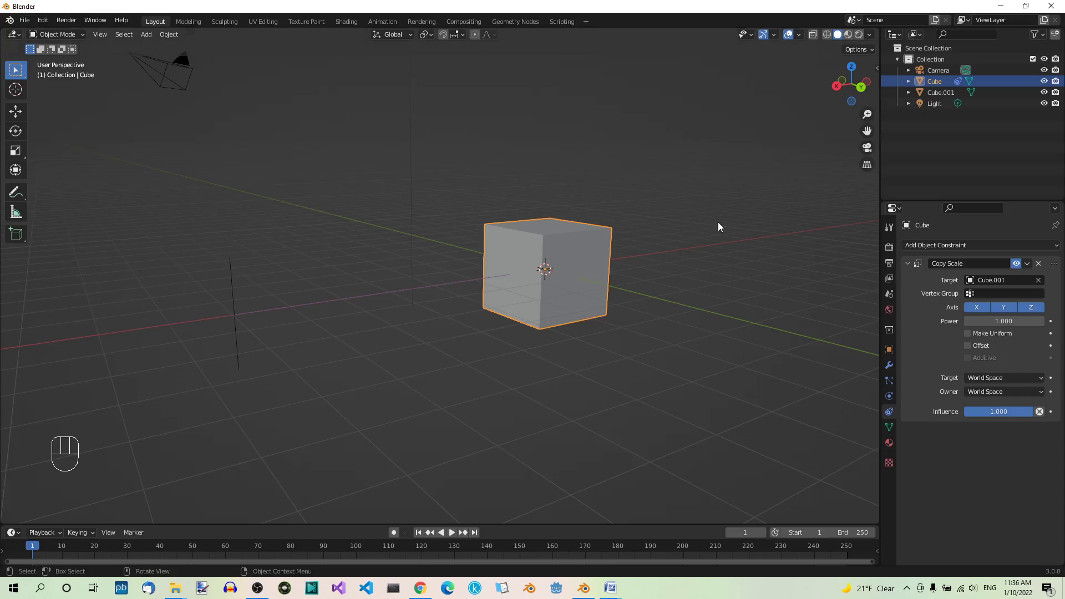
# - Show the sidebar transform values and scale Cube.001 by 2 so Cube reads 4 m per side
pyautogui.press('n')
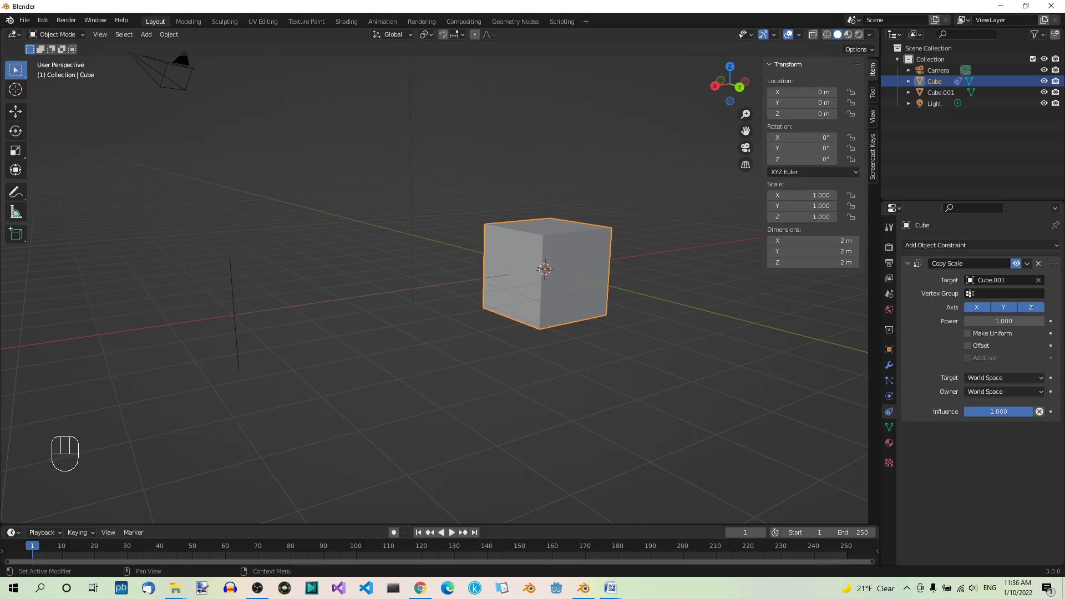
pyautogui.click(232, 296)
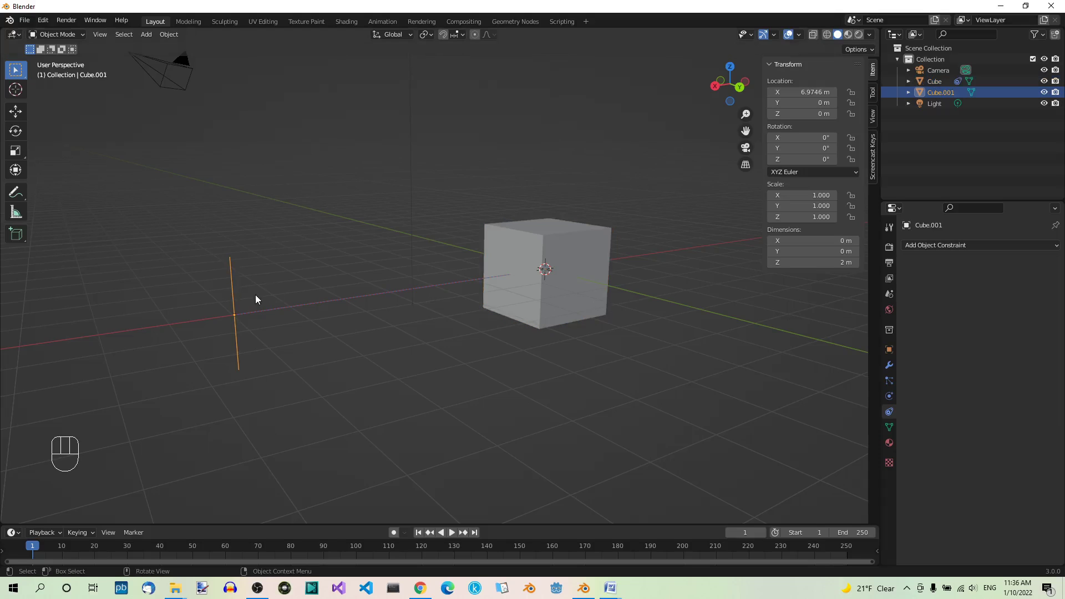
pyautogui.press('s')
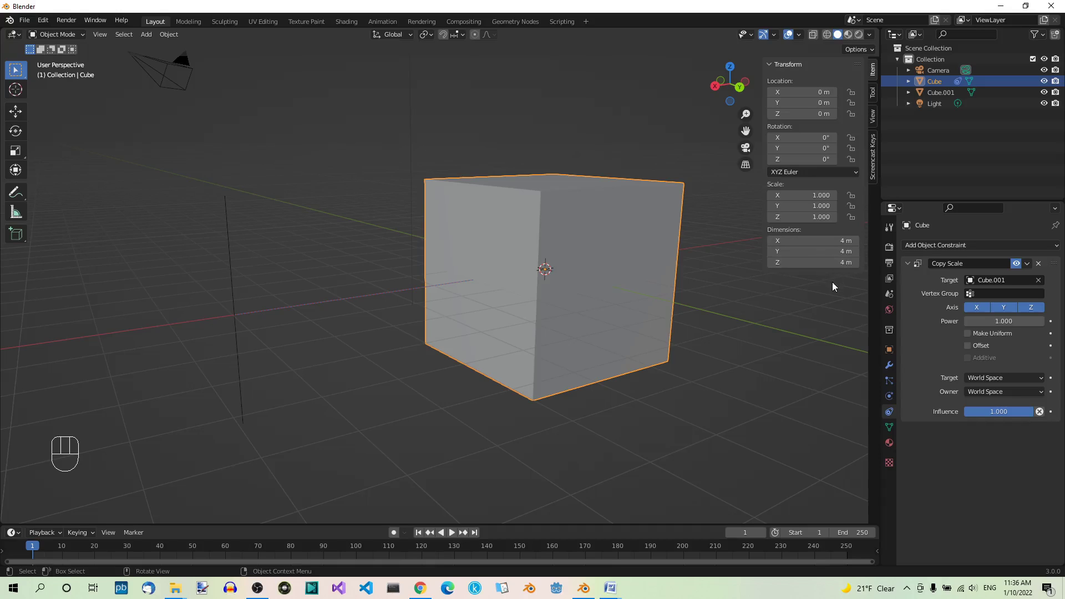
# - With Power 2, double Cube.001 to make Cube 8 m, then undo the target back to scale 1
pyautogui.press('ctrl+z')
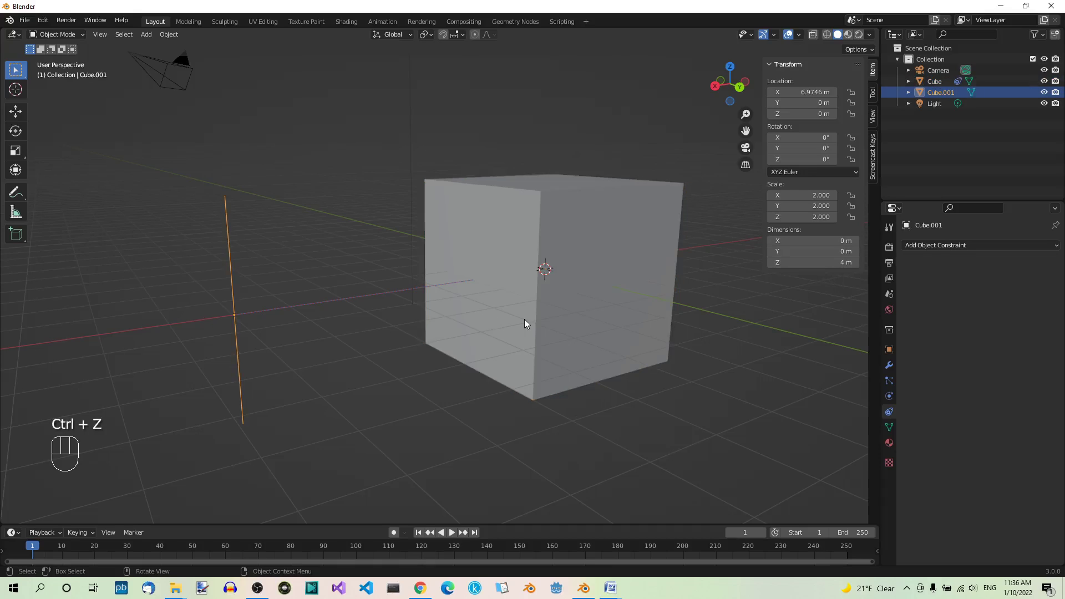
pyautogui.press('ctrl+z')
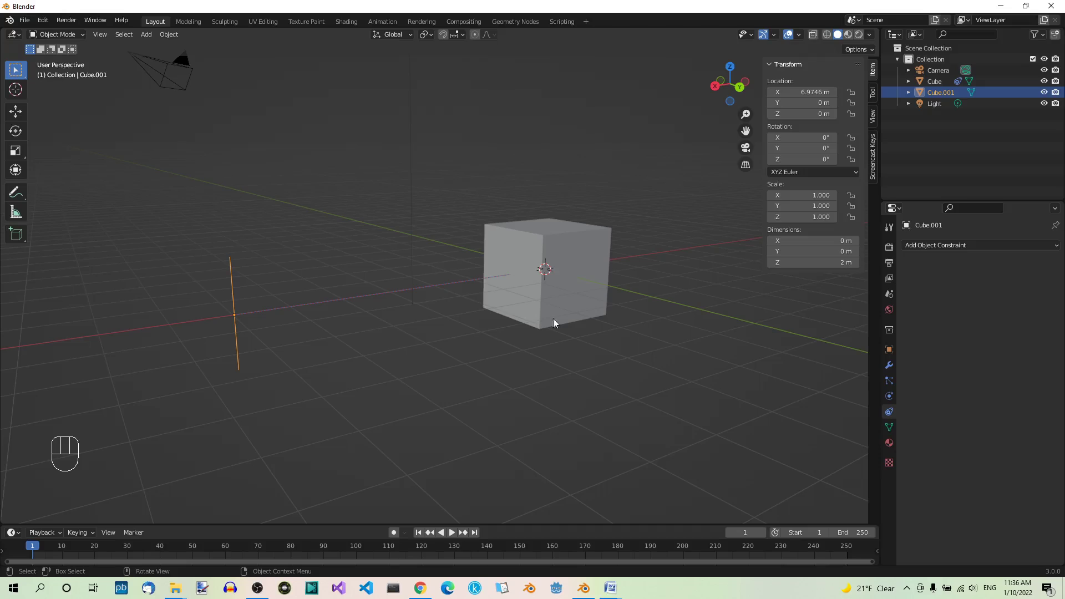
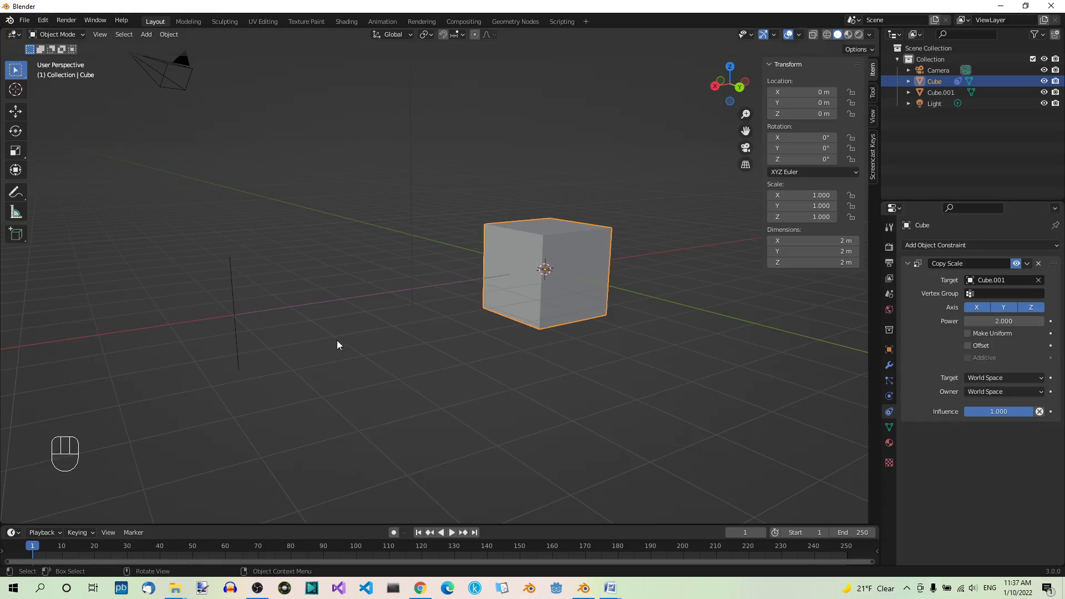
pyautogui.click(236, 333)
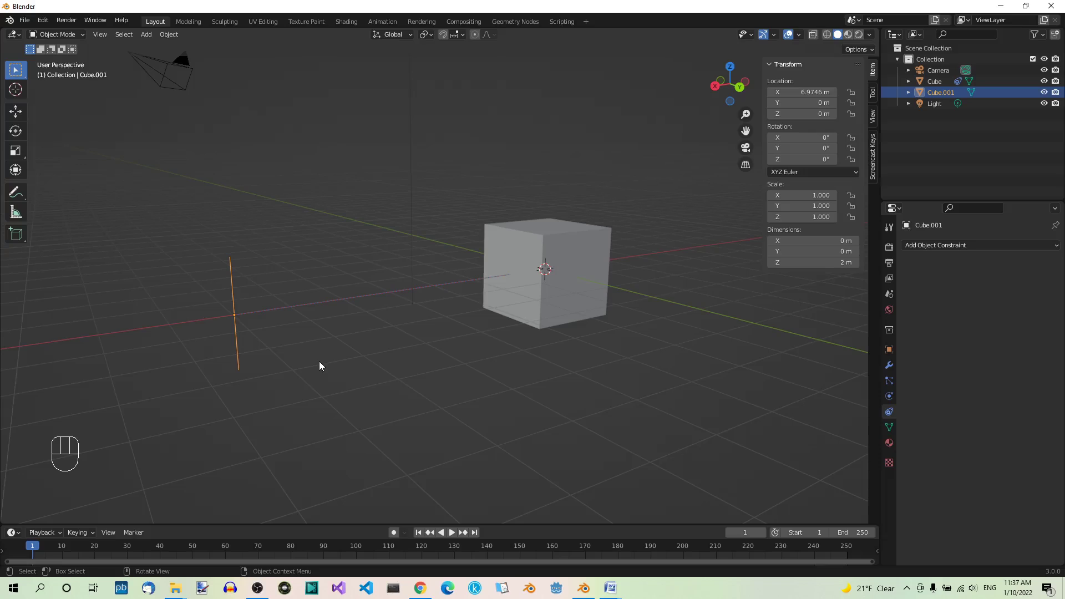
pyautogui.press('s')
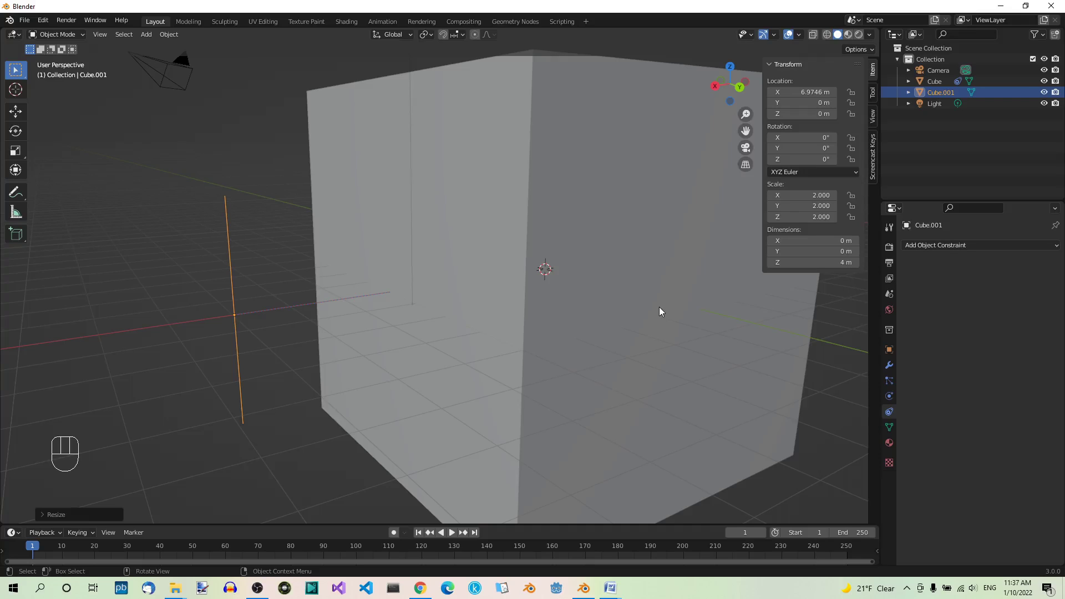
pyautogui.click(708, 255)
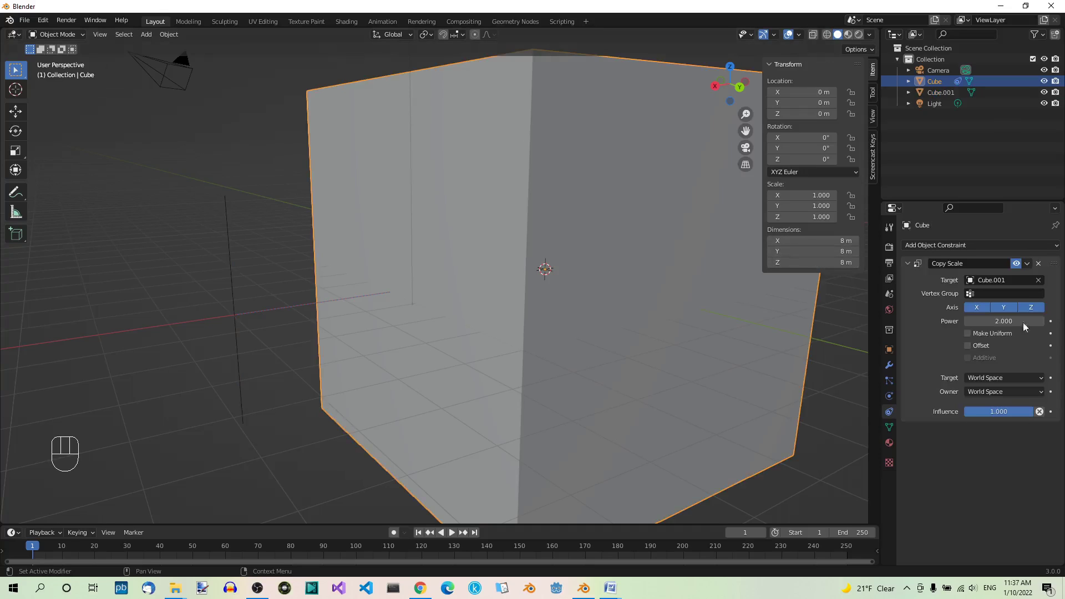
pyautogui.press('ctrl+z')
# - With Power 3, double Cube.001 to make Cube 16 m, then undo the scaling
pyautogui.press('ctrl+z')
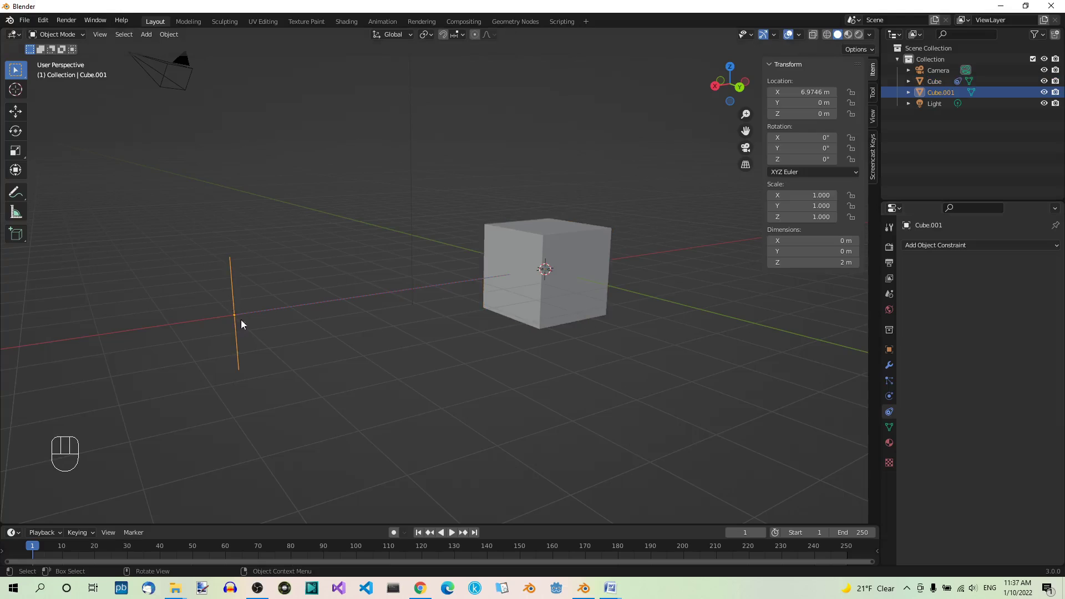
pyautogui.press('s')
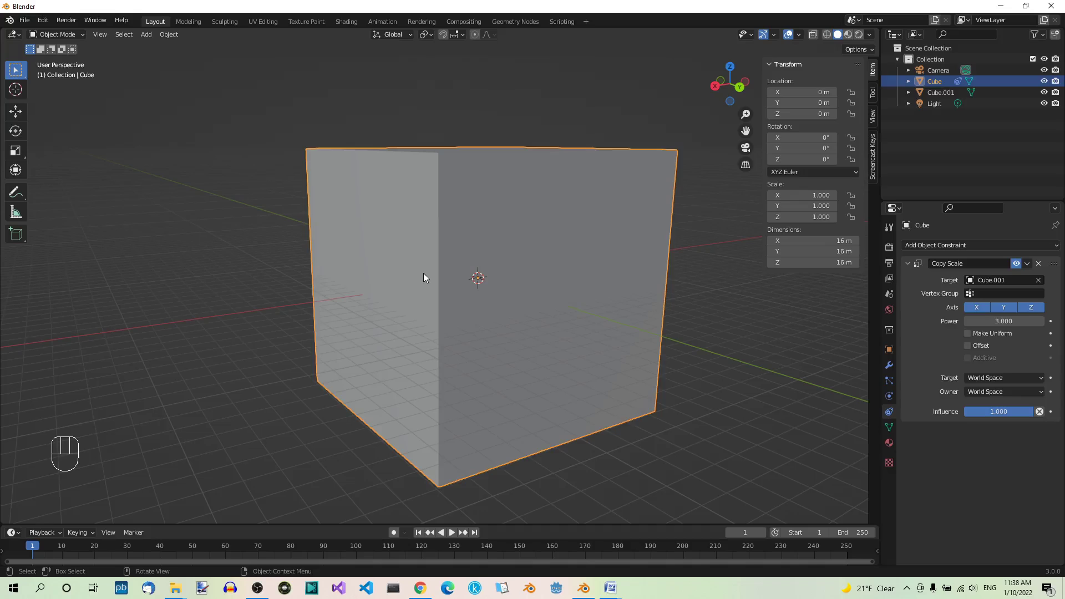
pyautogui.press('ctrl+z')
# - With Power 0.5, double Cube.001 and select Cube to read about 2.83 m per side
pyautogui.press('ctrl+z')
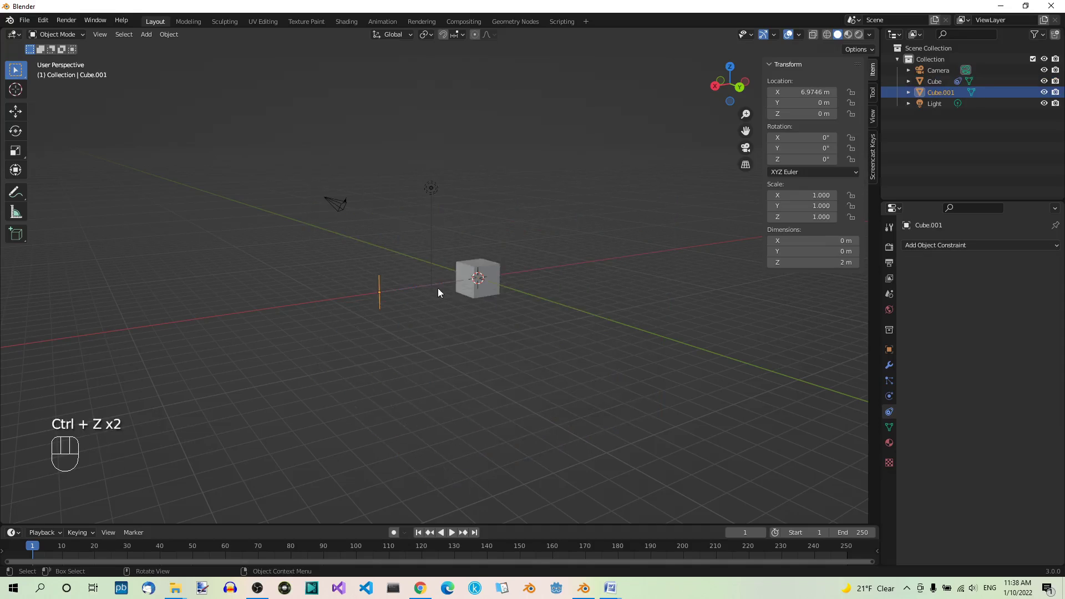
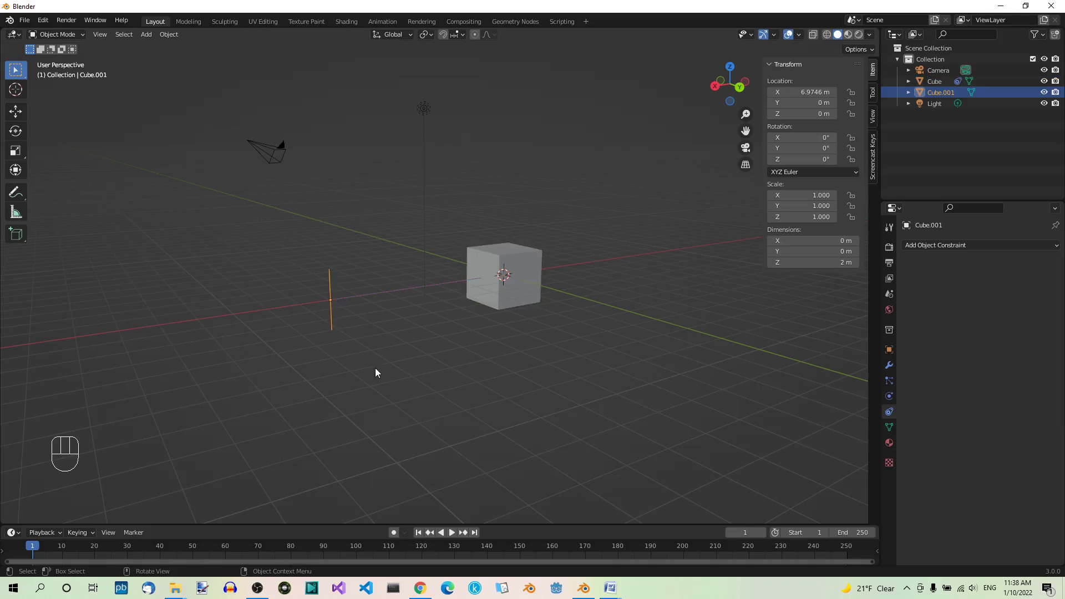
pyautogui.press('s')
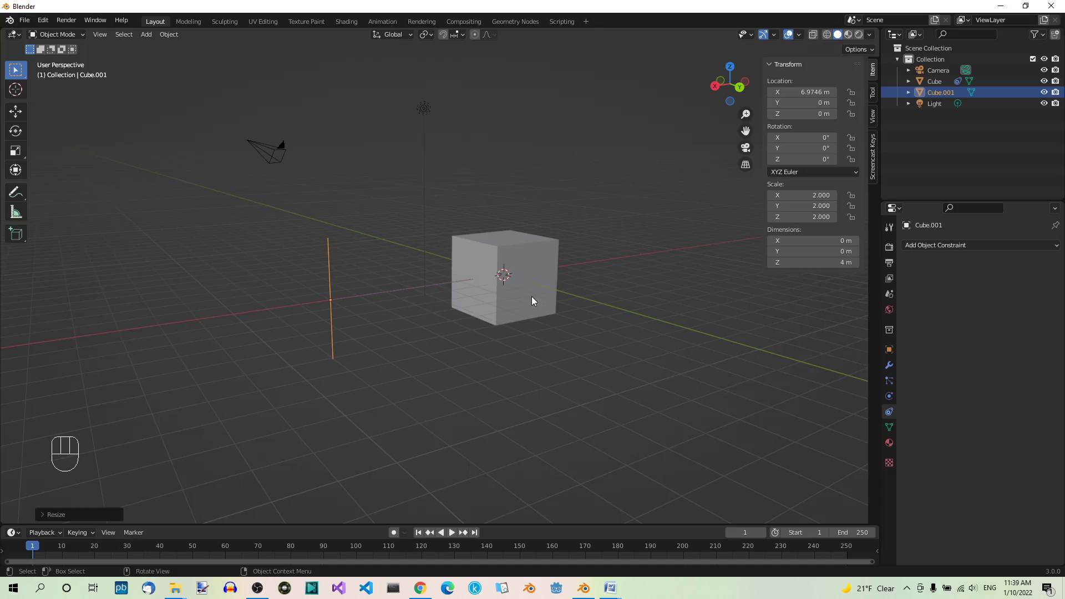
pyautogui.click(535, 265)
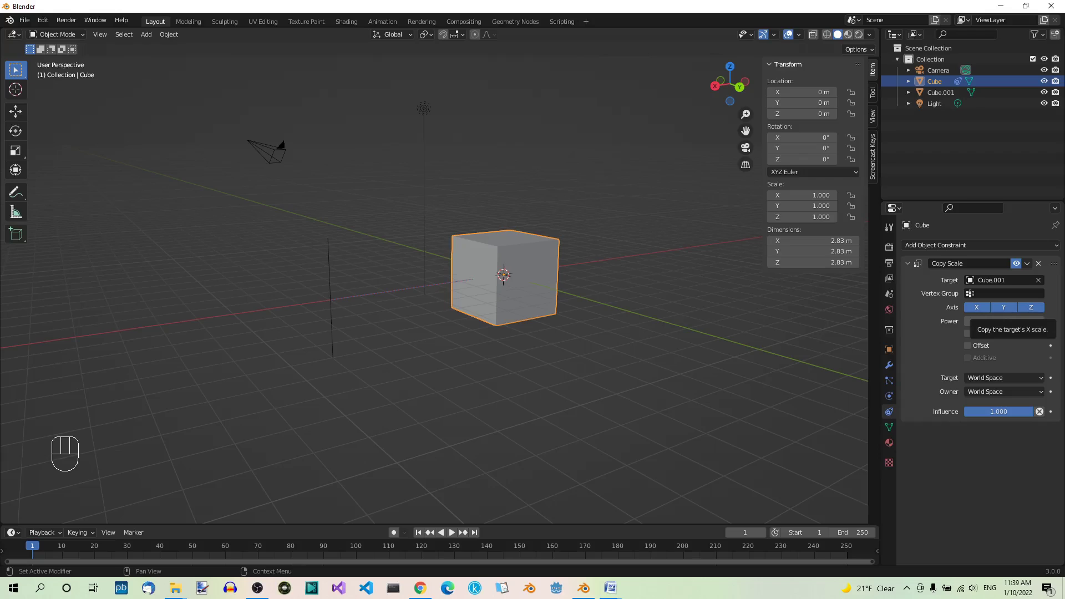
# - With Power 0, double Cube.001 to see Cube unchanged at 2 m, then undo
pyautogui.press('ctrl+z')
pyautogui.press('ctrl+z')
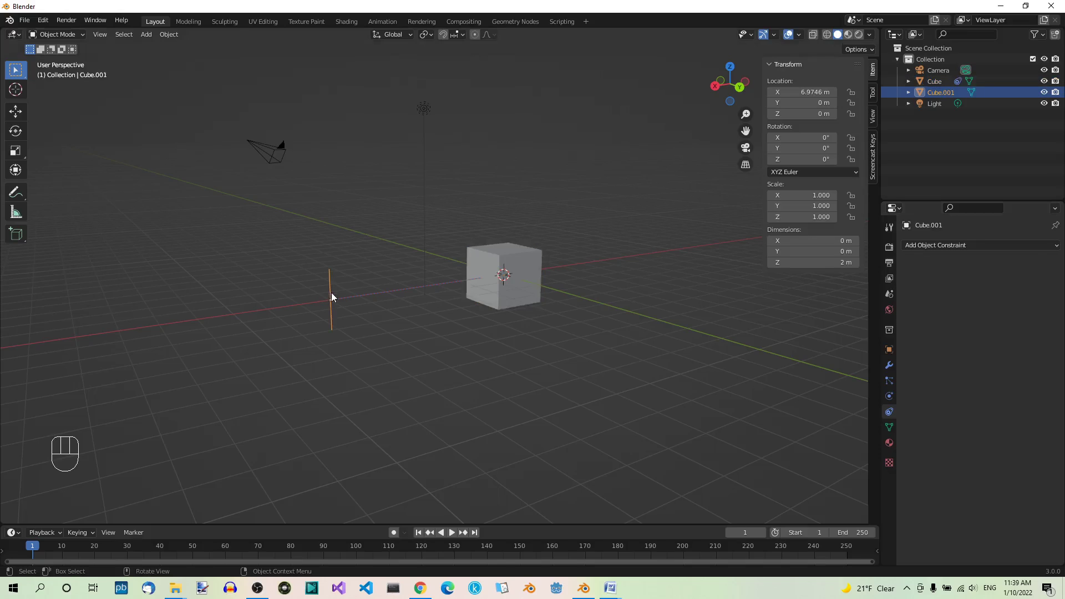
pyautogui.press('s')
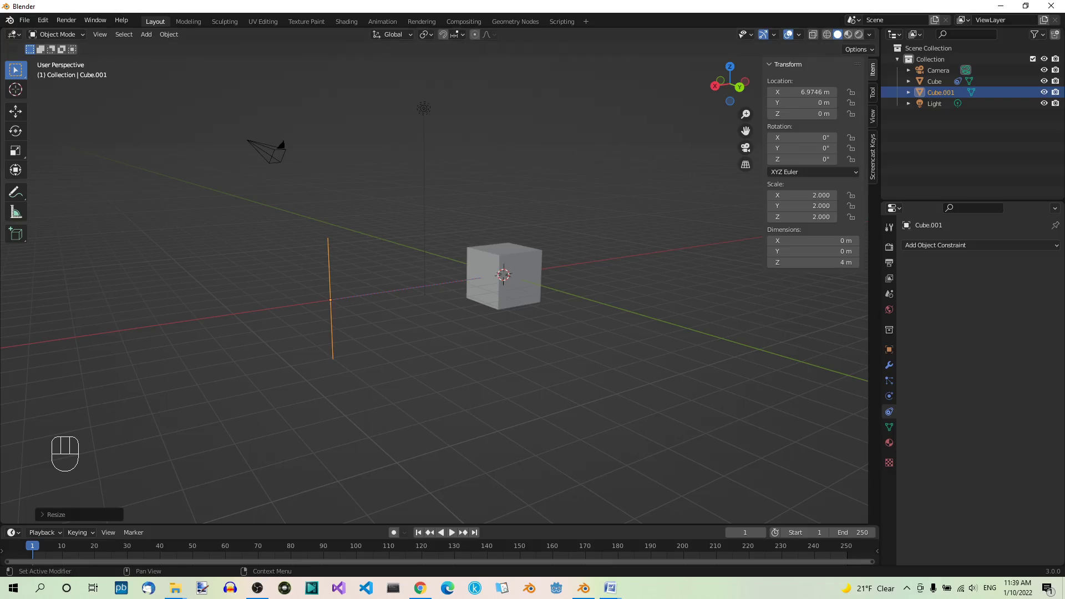
pyautogui.press('ctrl+z')
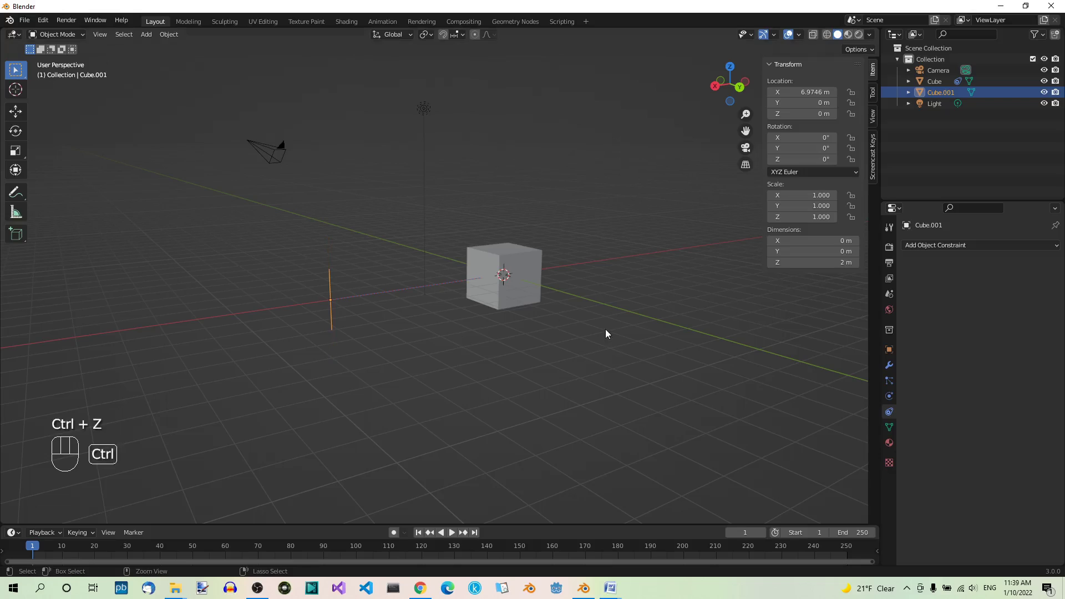
# - With Power -2, double Cube.001 and select Cube to see it shrink to 0.5 m
pyautogui.press('ctrl+z')
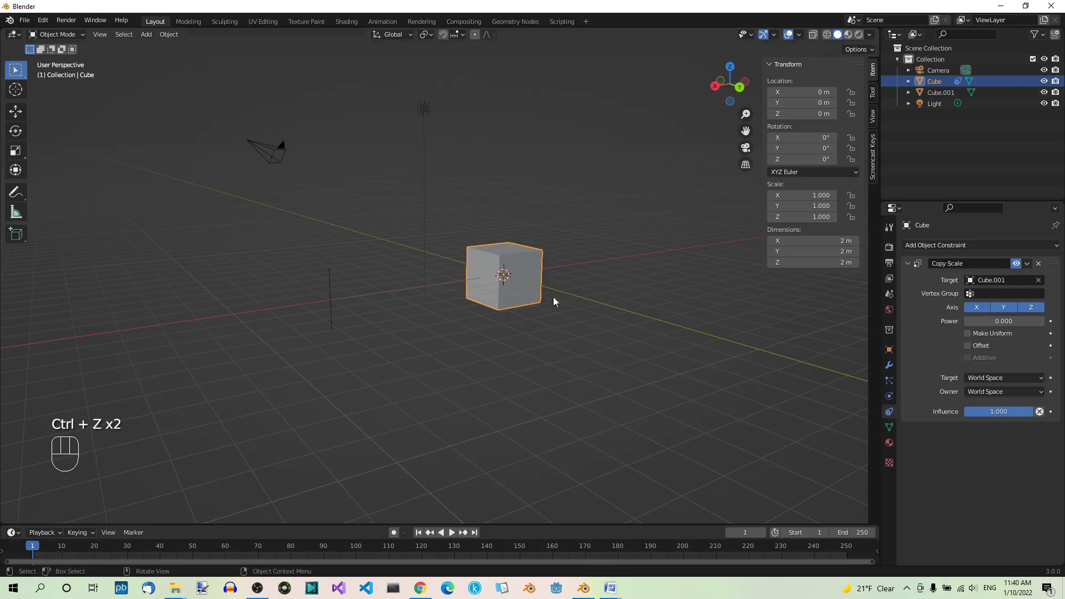
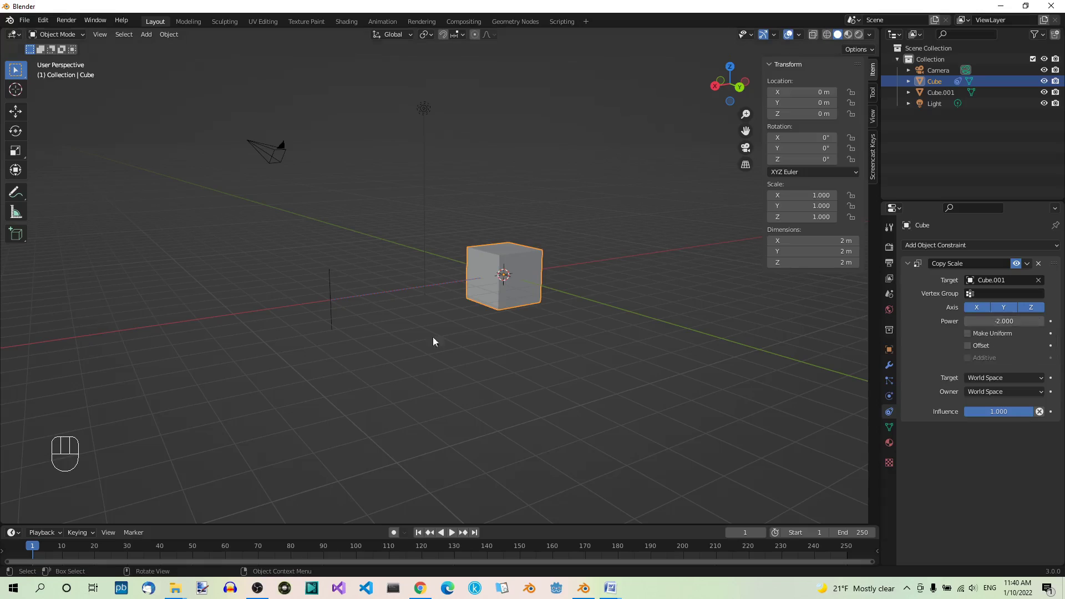
pyautogui.click(334, 309)
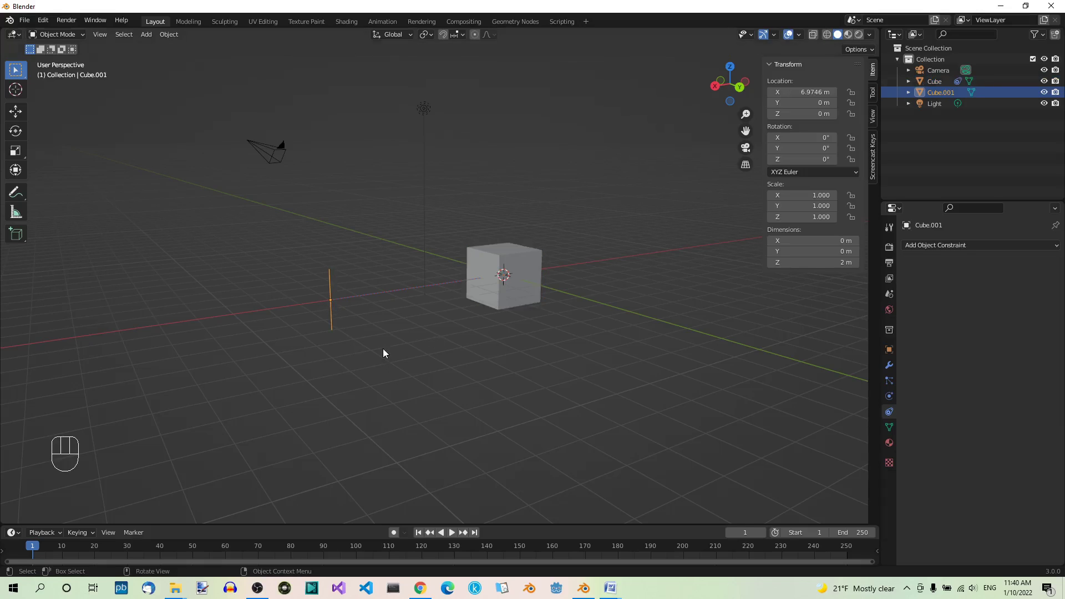
pyautogui.press('s')
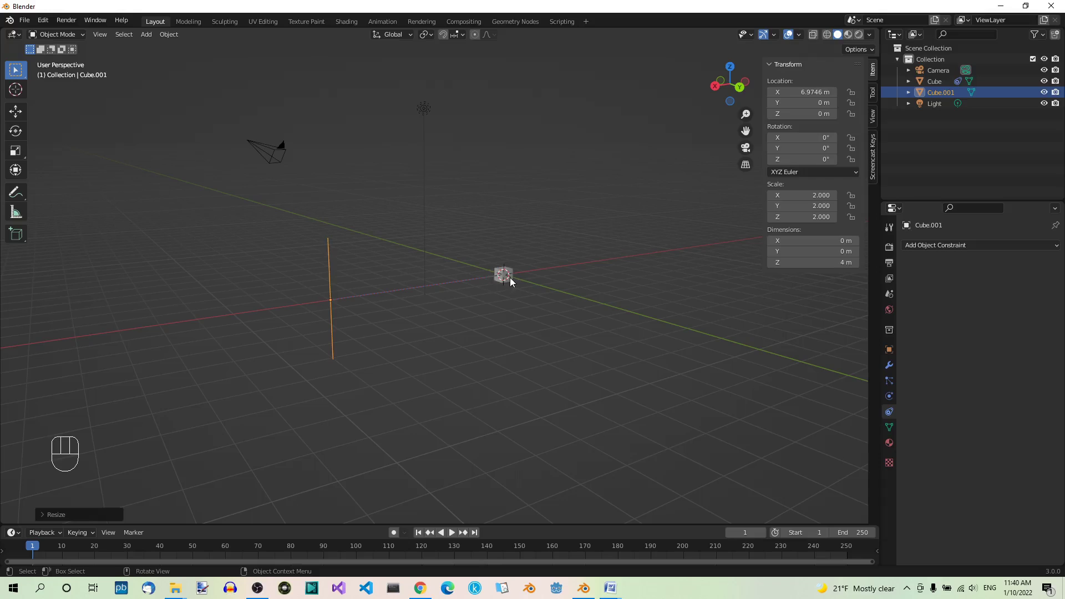
pyautogui.click(514, 280)
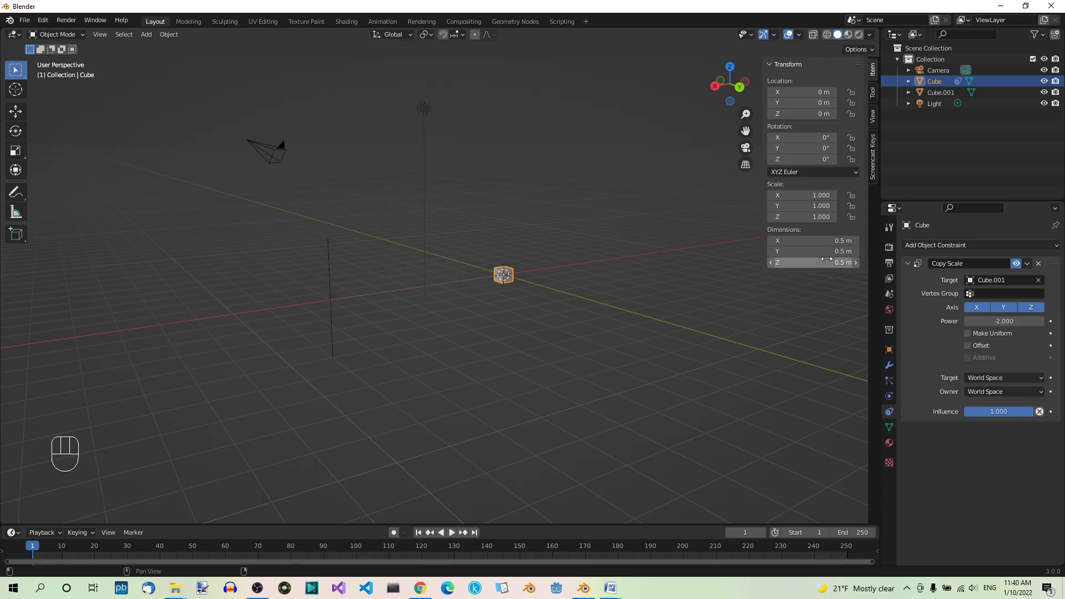